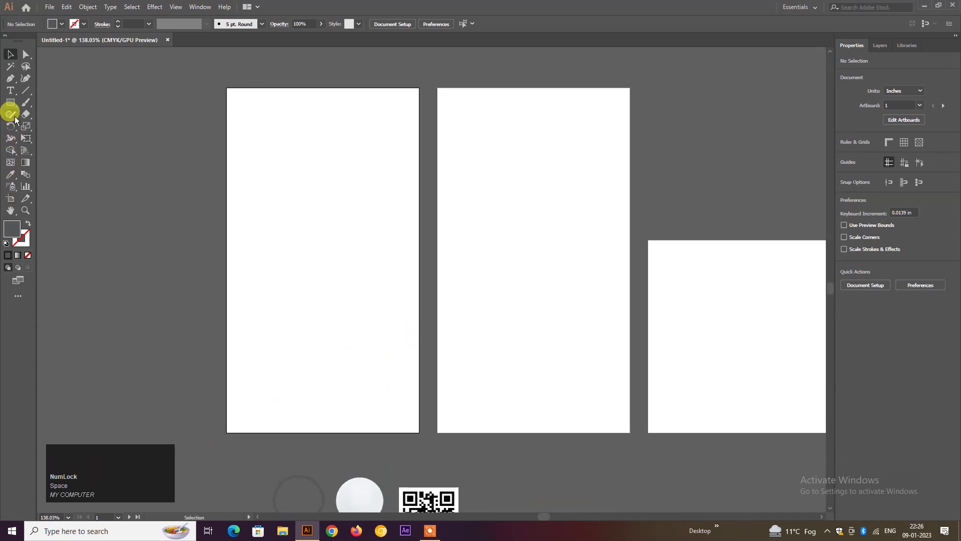
Draw a dark grey rectangle spanning the full width of the first artboard's bottom
left_click(18, 105)
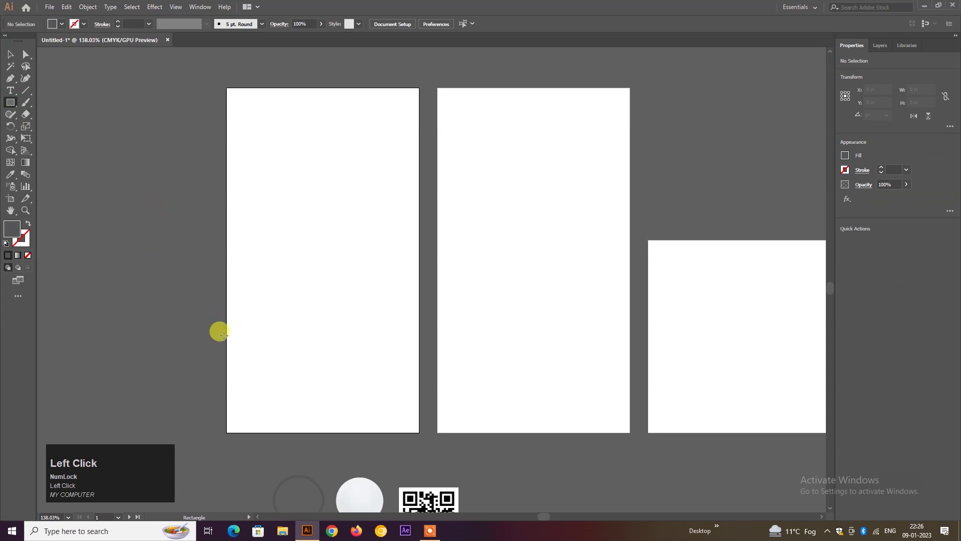
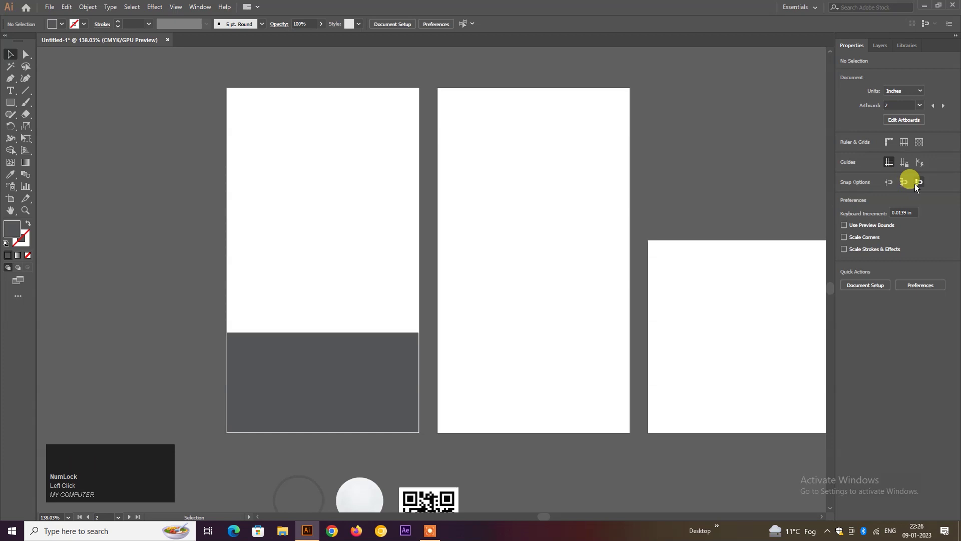
left_click_drag(919, 187, 224, 369)
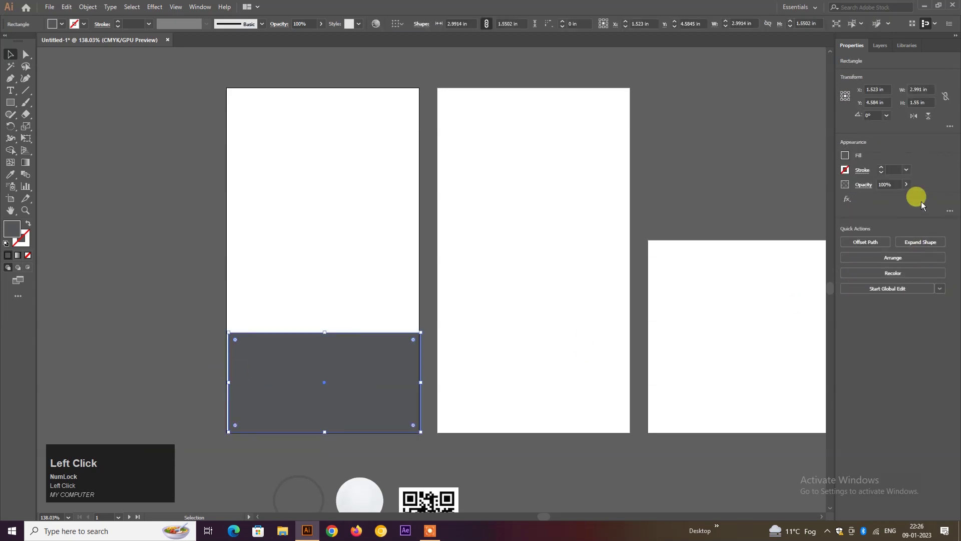
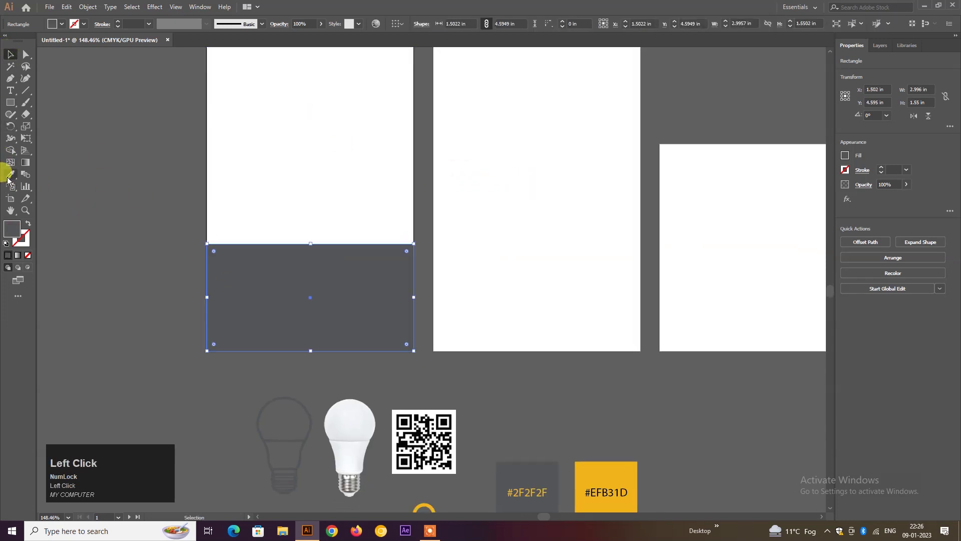
Recolour the bottom band to yellow #EFB31D and start placing the bulb image
key("space")
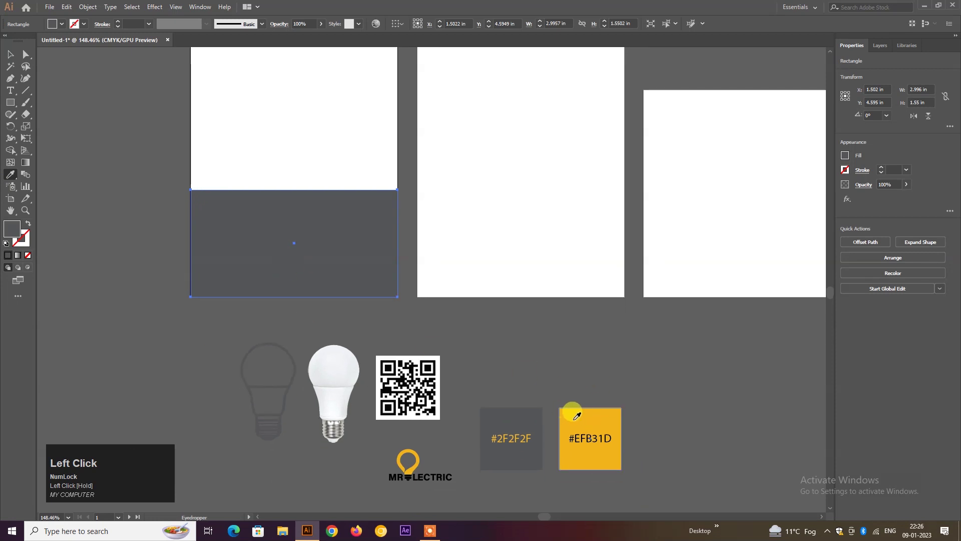
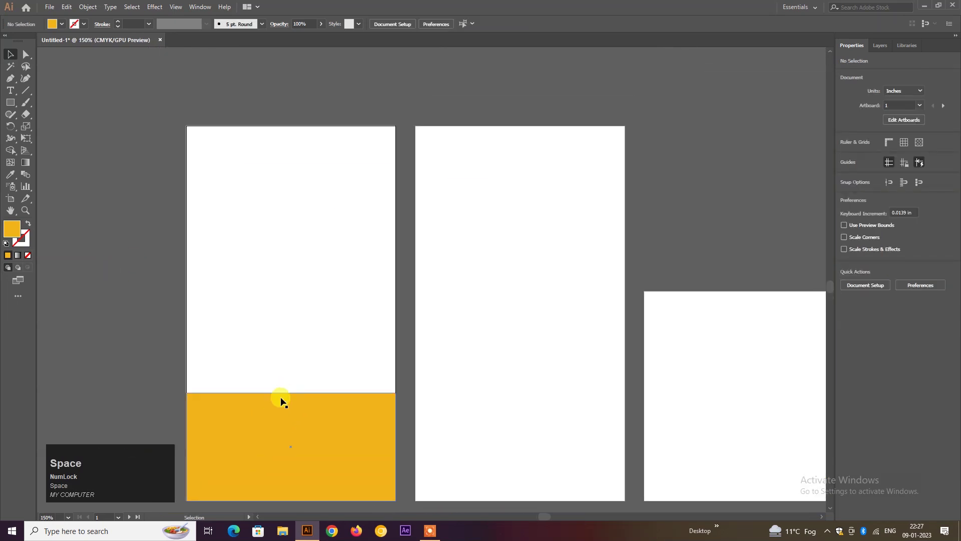
left_click(313, 353)
key("space")
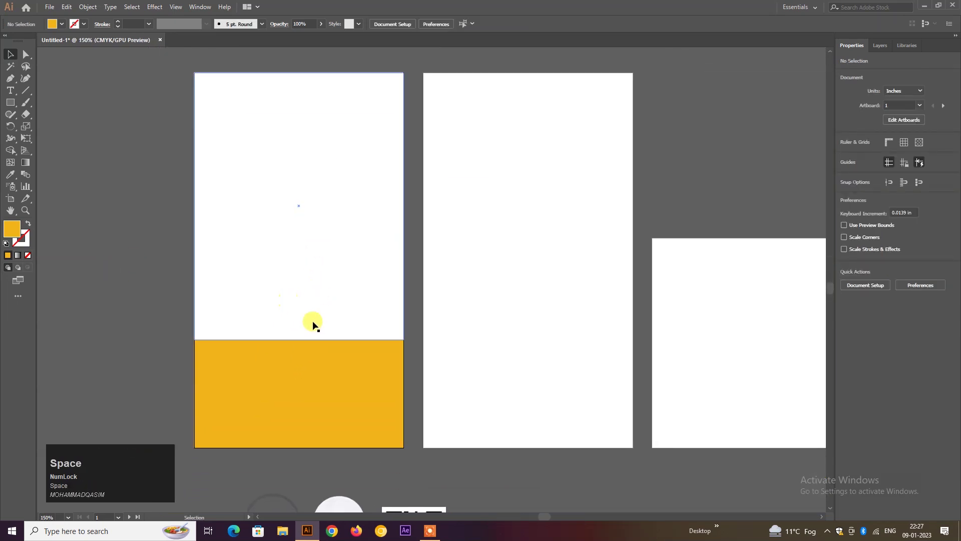
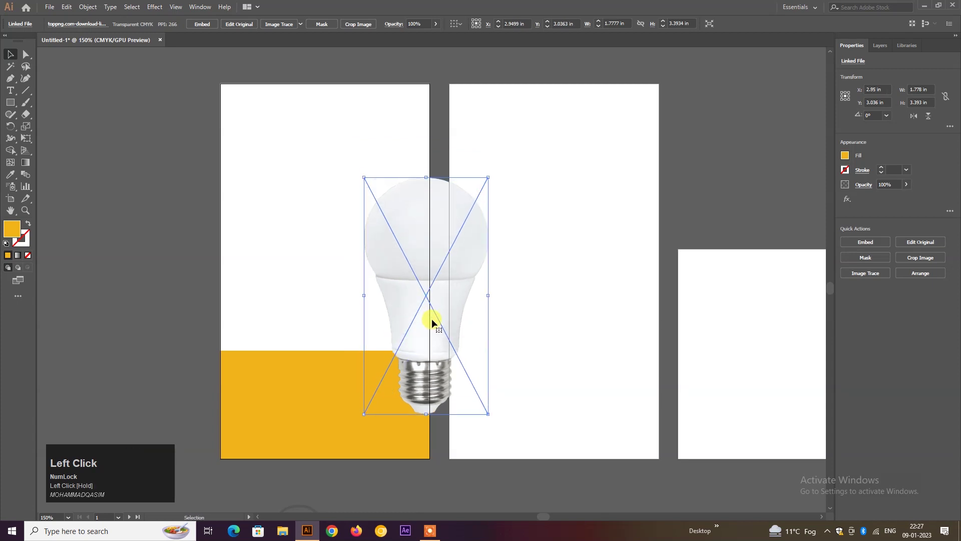
Enlarge the bulb past the artboard edge and clip it with an artboard-sized rectangle mask
left_click_drag(435, 321, 434, 316)
key("F7")
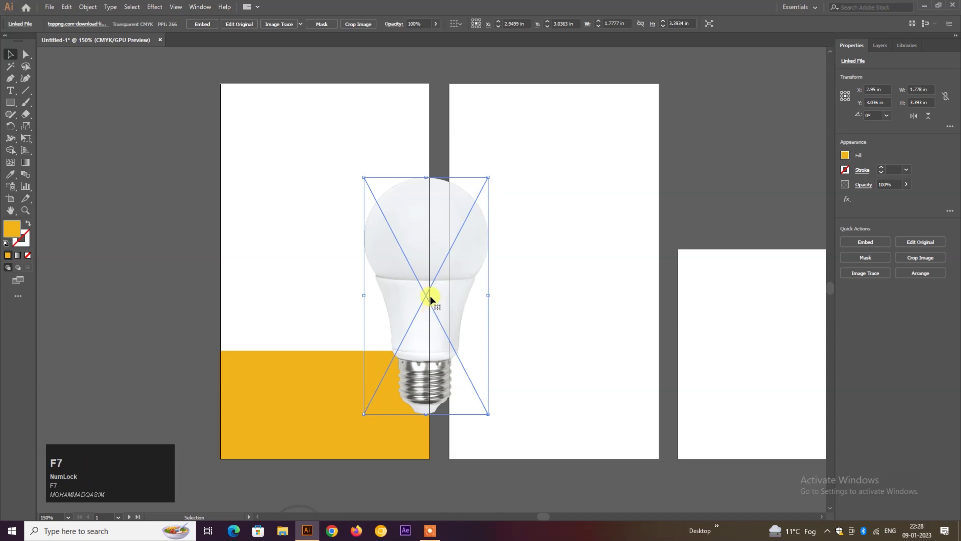
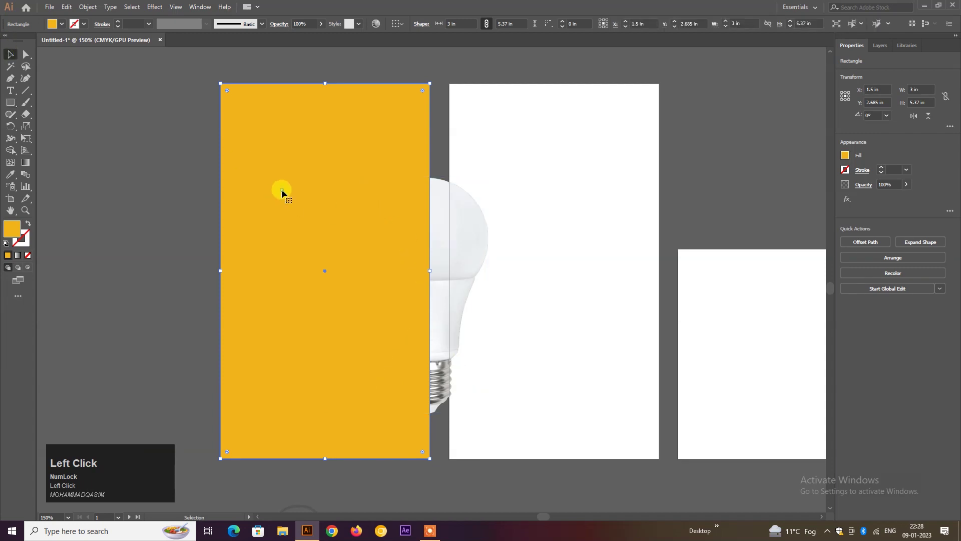
left_click(452, 229)
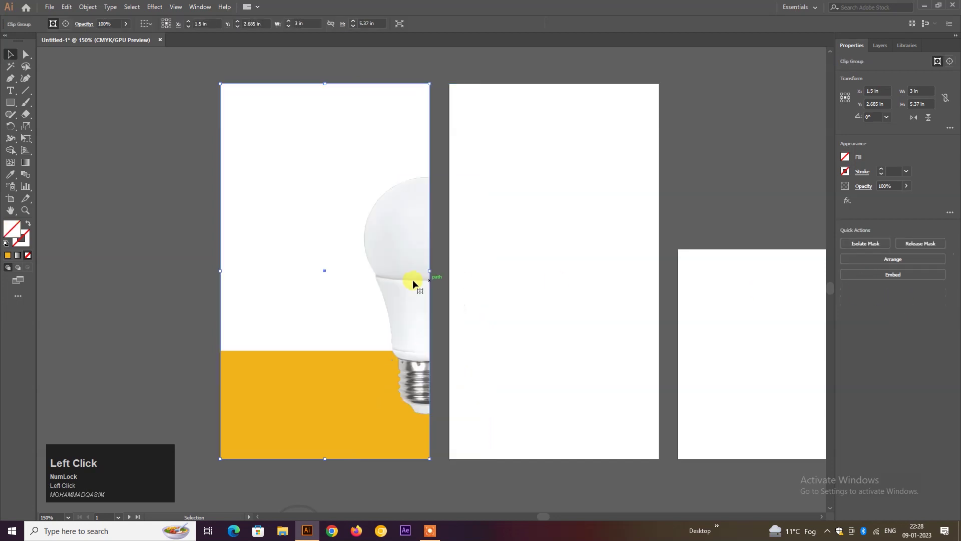
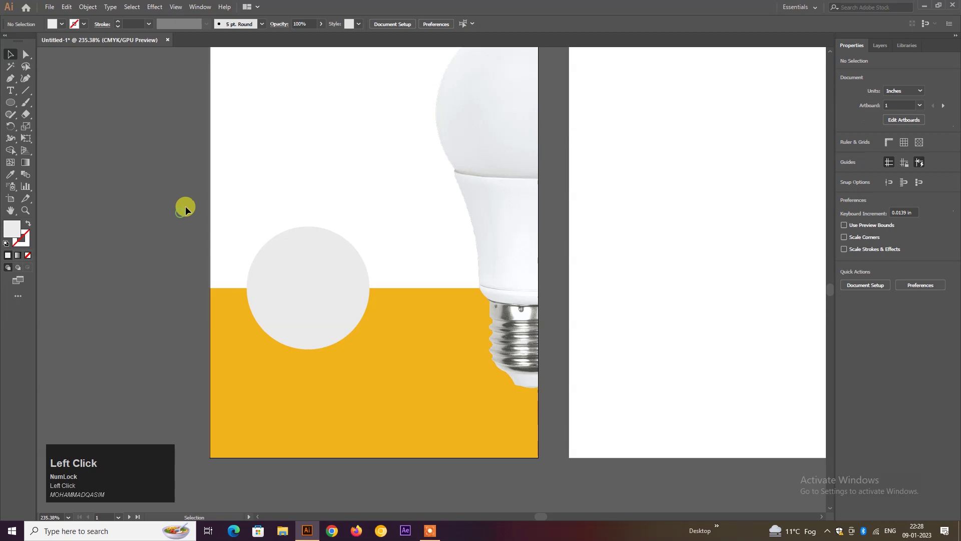
Turn the circle into a light grey #EAEAEA ring with a yellow centre via its context actions
right_click(289, 267)
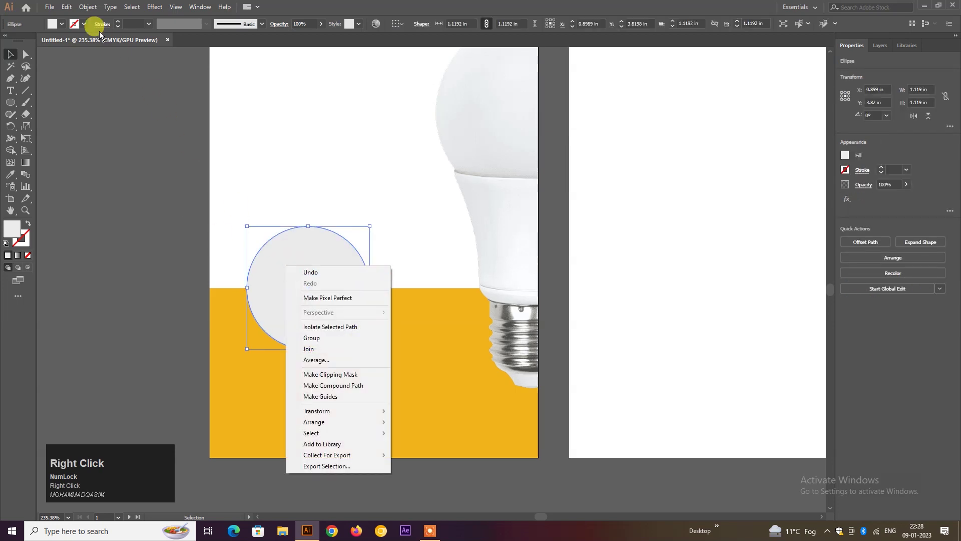
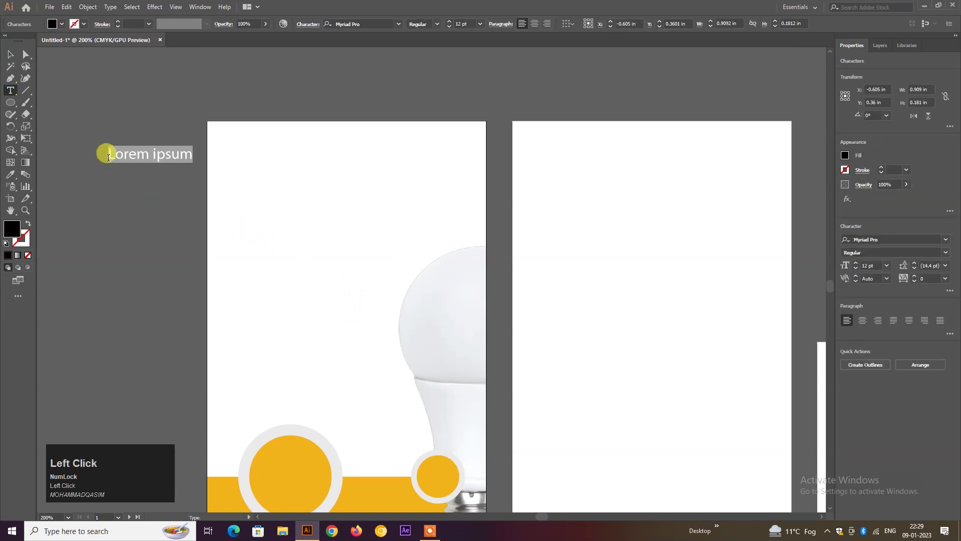
Replace the placeholder with the two-line heading text 9W / LED
key("9")
key("shift+w")
key("Return")
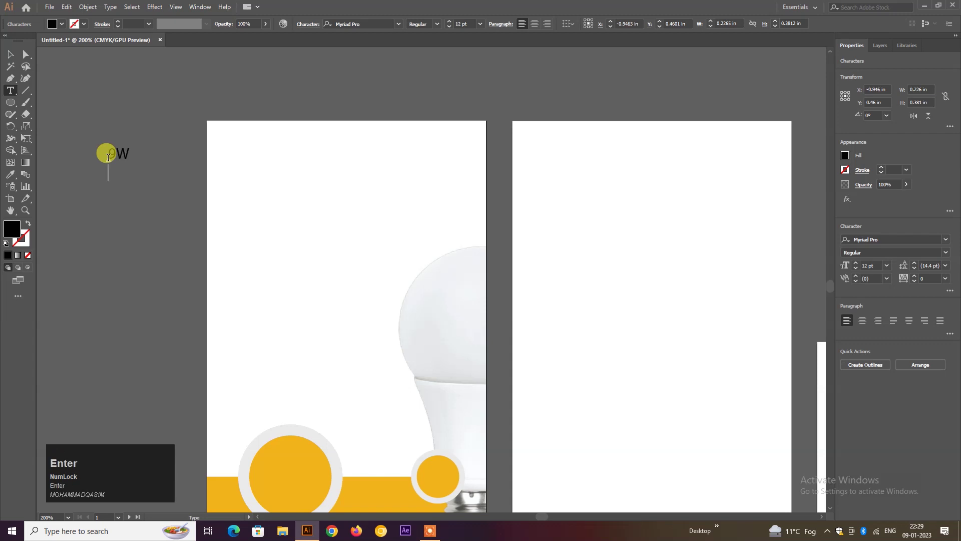
key("shift+l")
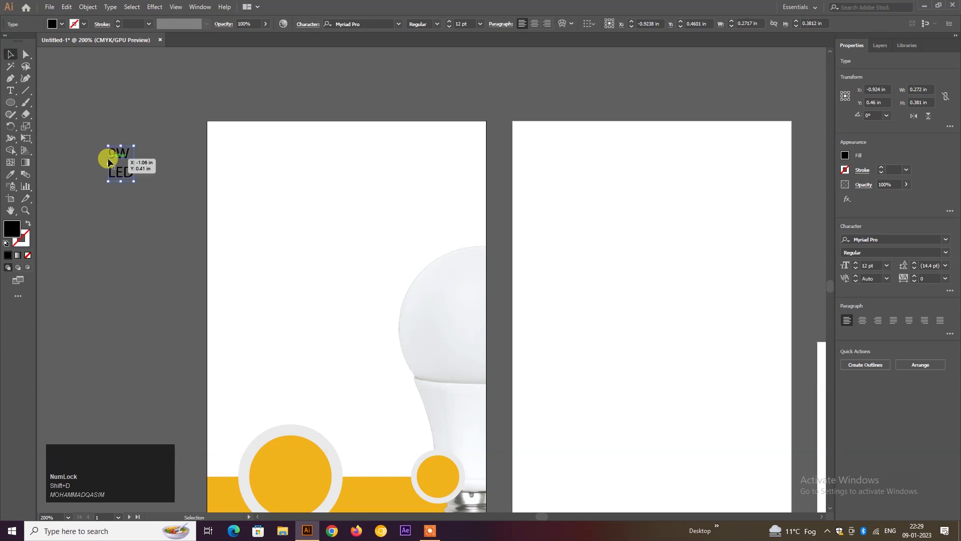
Set the heading in Source Sans Variable Semibold and enlarge it onto the artboard's upper left
key("F7")
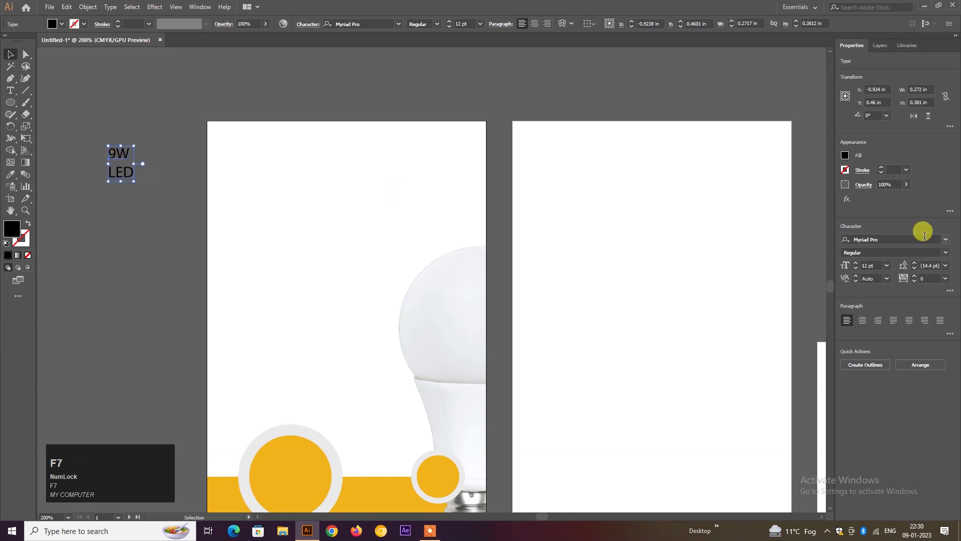
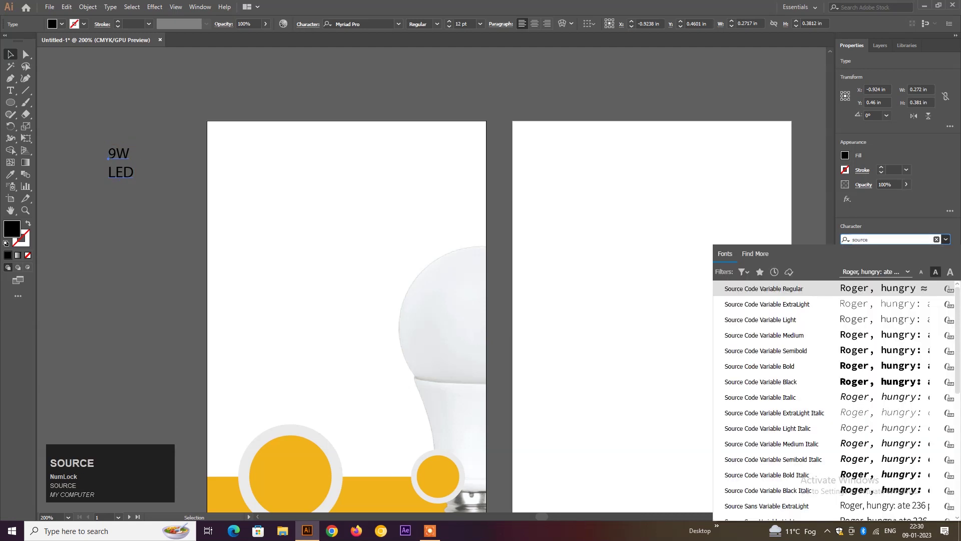
key("space")
key("a")
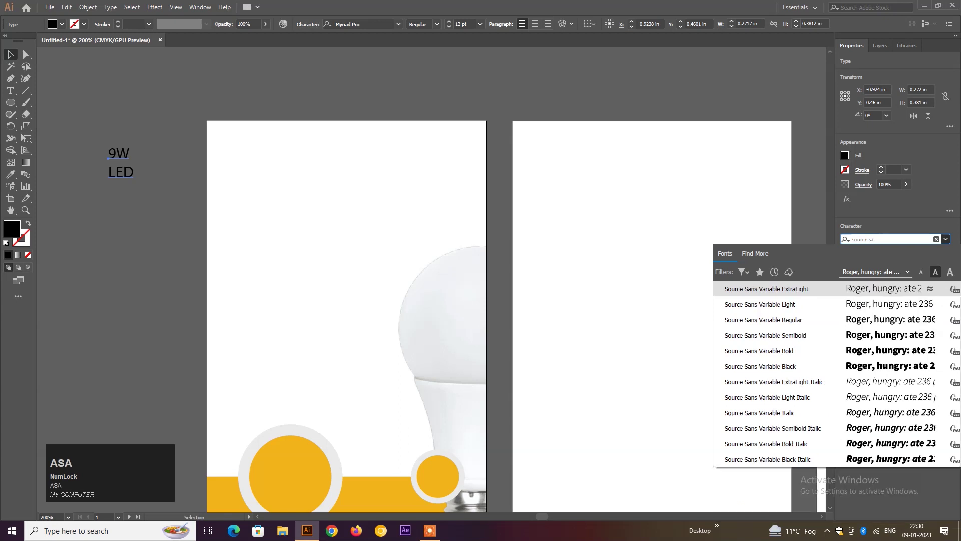
left_click_drag(811, 292, 181, 254)
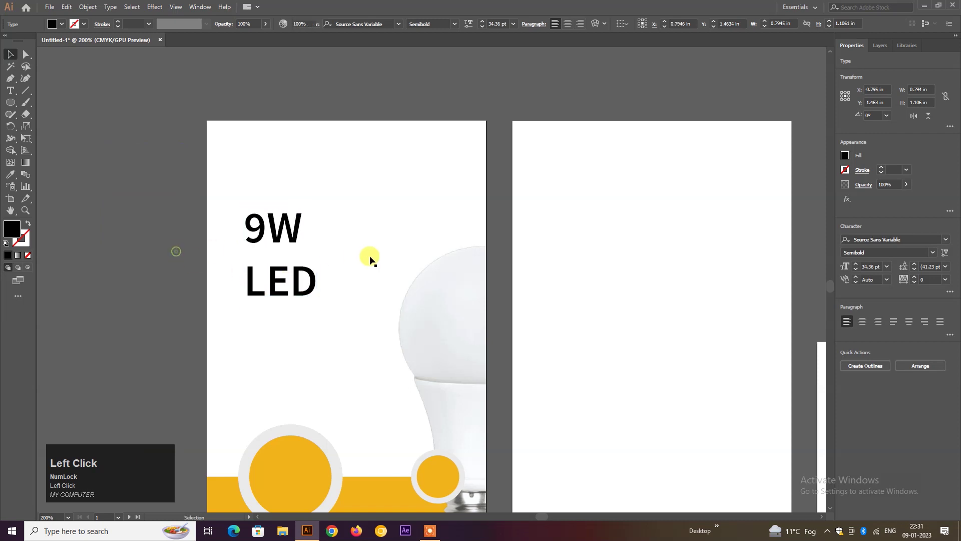
key("space")
Add a small LED CORN BULB label above the 9W LED heading and fit all artboards in view
left_click(278, 278)
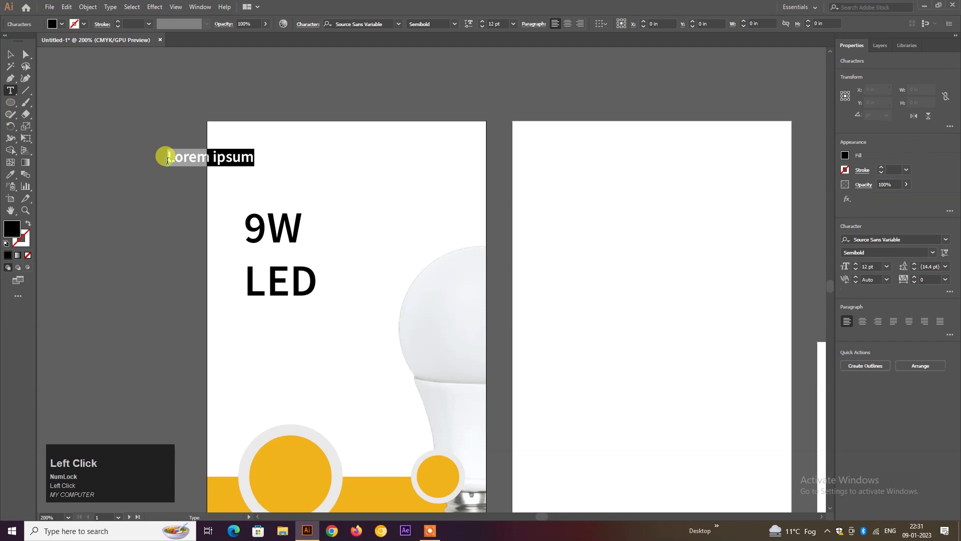
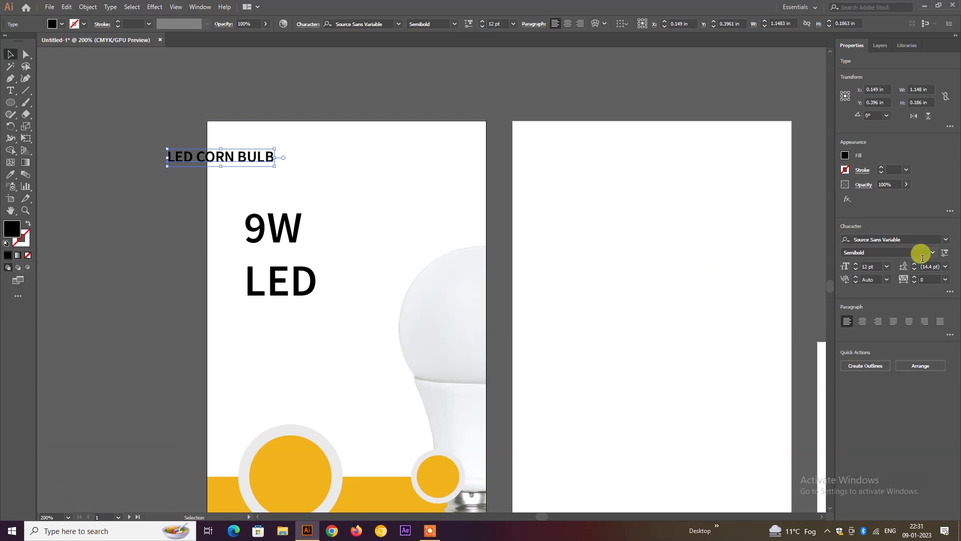
left_click(241, 155)
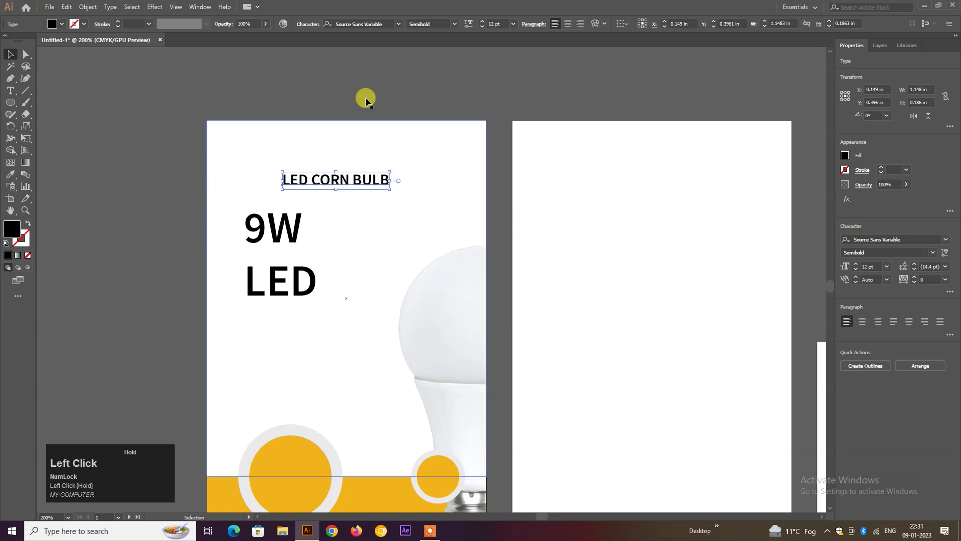
scroll("down", 3)
key("space")
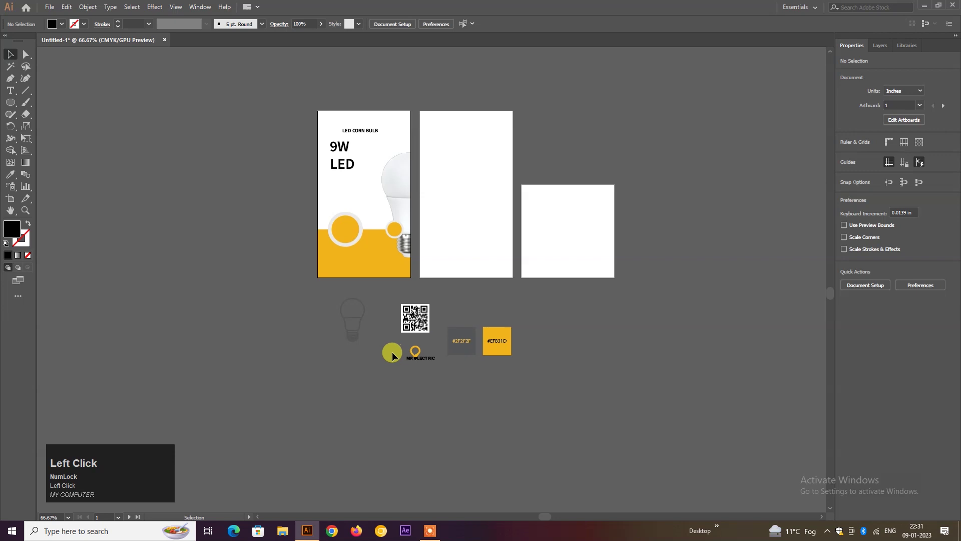
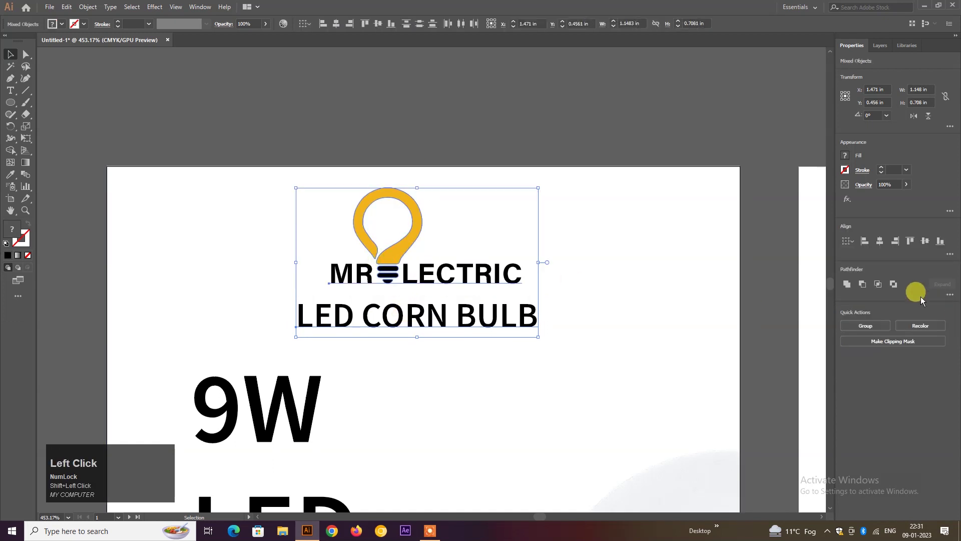
Move the MR ELECTRIC logo and heading to the flyer's top centre, then select the 9W LED headline
left_click_drag(886, 246, 462, 134)
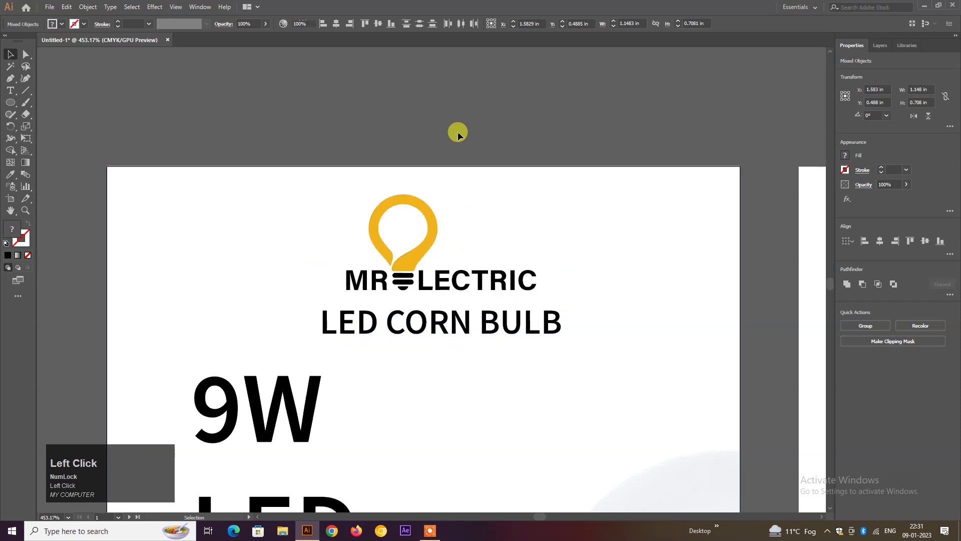
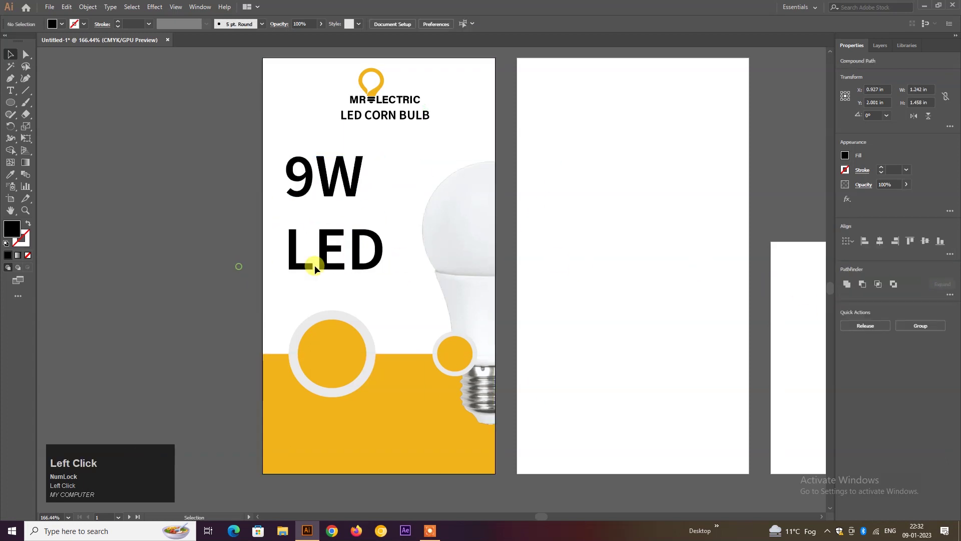
key("ctrl+z")
left_click(215, 248)
Tighten the headline leading to about 45 pt and raise its size to about 57 pt
key("ctrl+z")
left_click_drag(370, 248, 339, 156)
key("alt+Up")
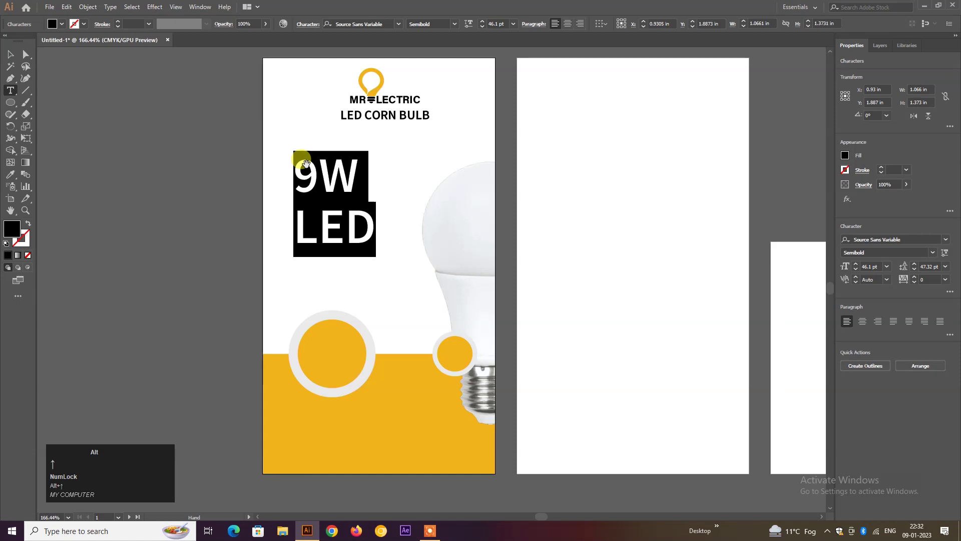
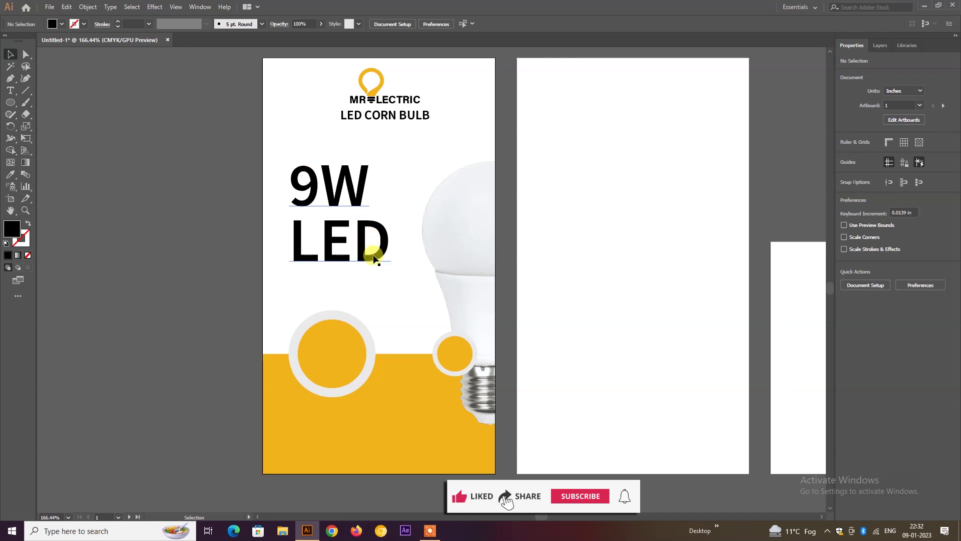
left_click(354, 243)
key("ctrl+a")
key("alt+Up")
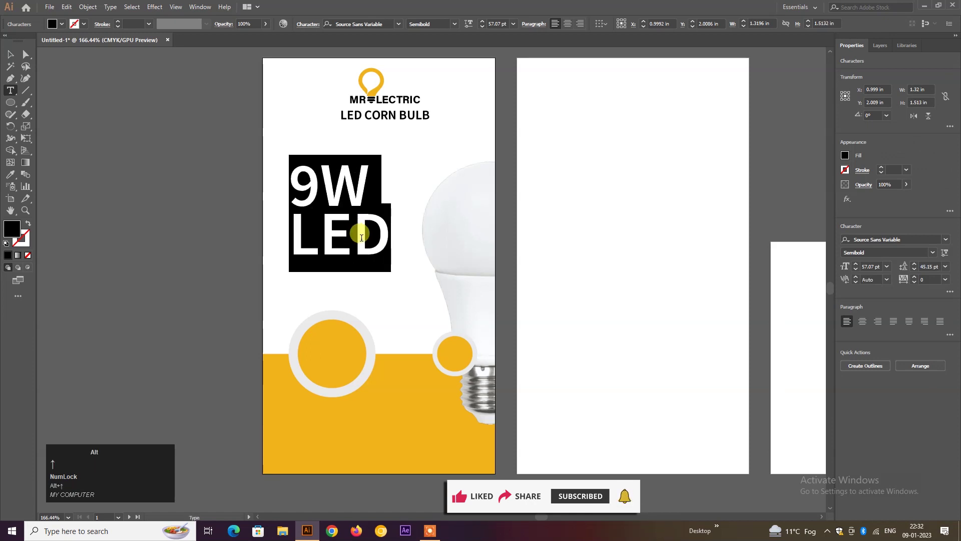
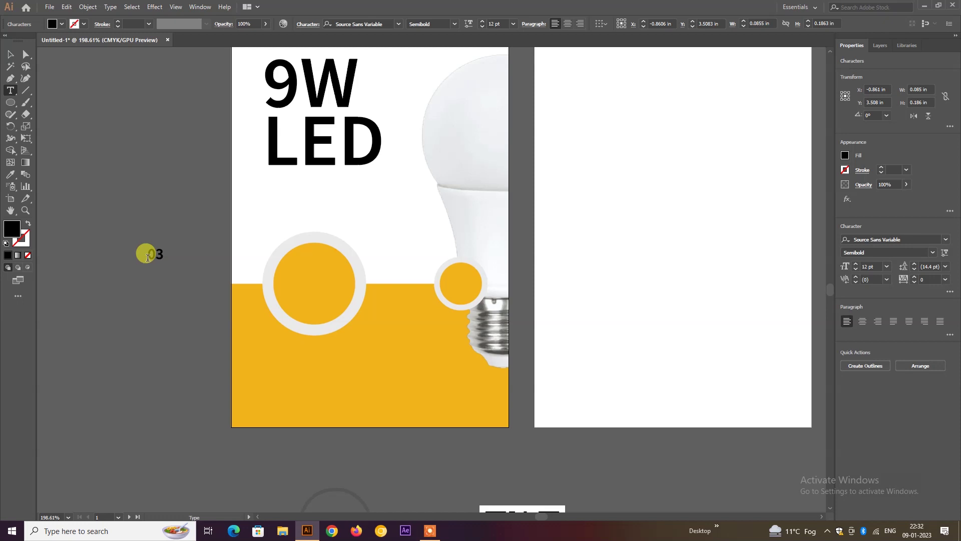
Type the three-line label 03 / Year / Warrenty
key("Return")
key("y")
type("ear")
key("space")
key("Return")
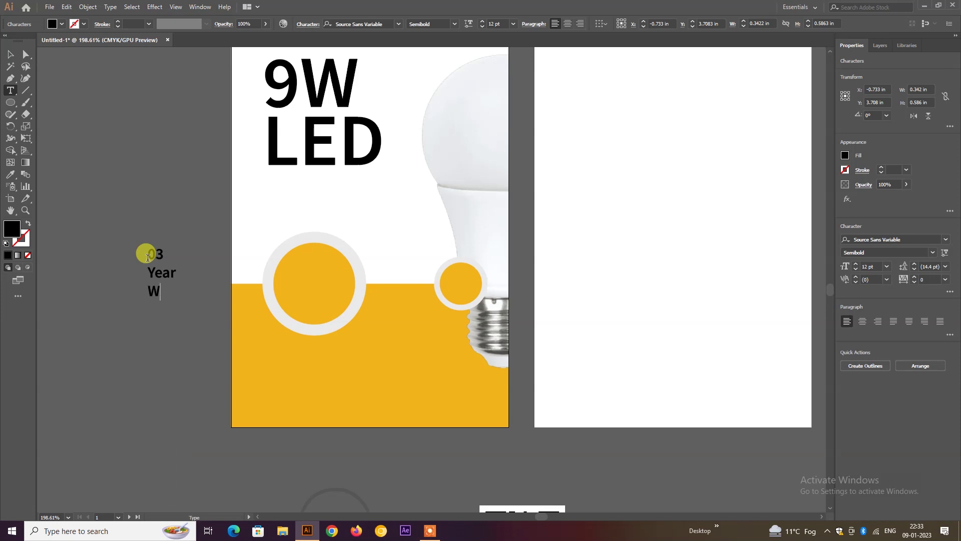
type("arre")
type("nr")
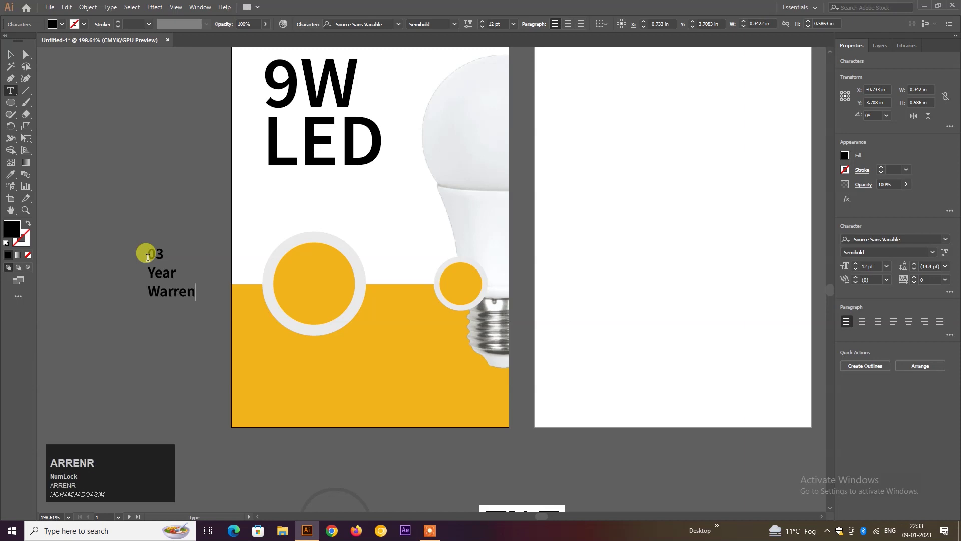
type("ty")
key("ctrl+Return")
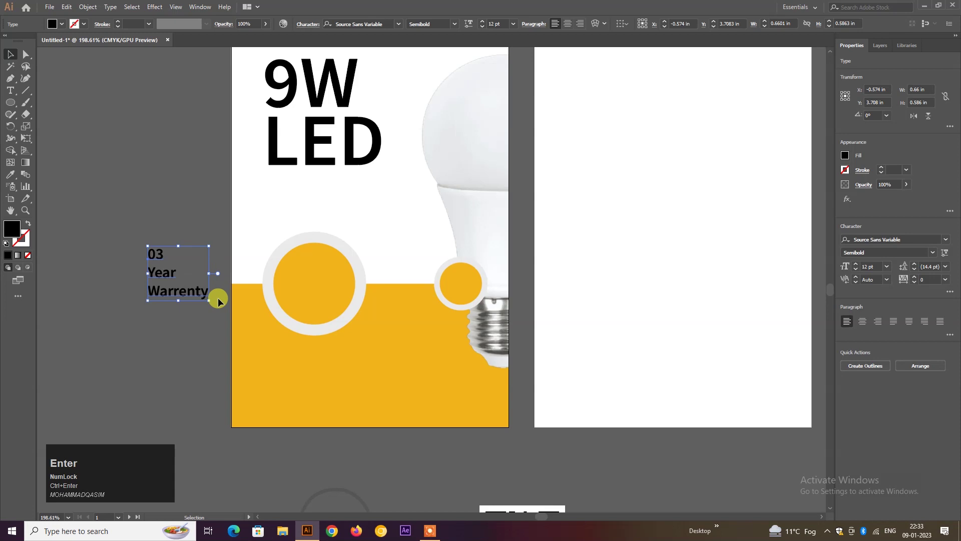
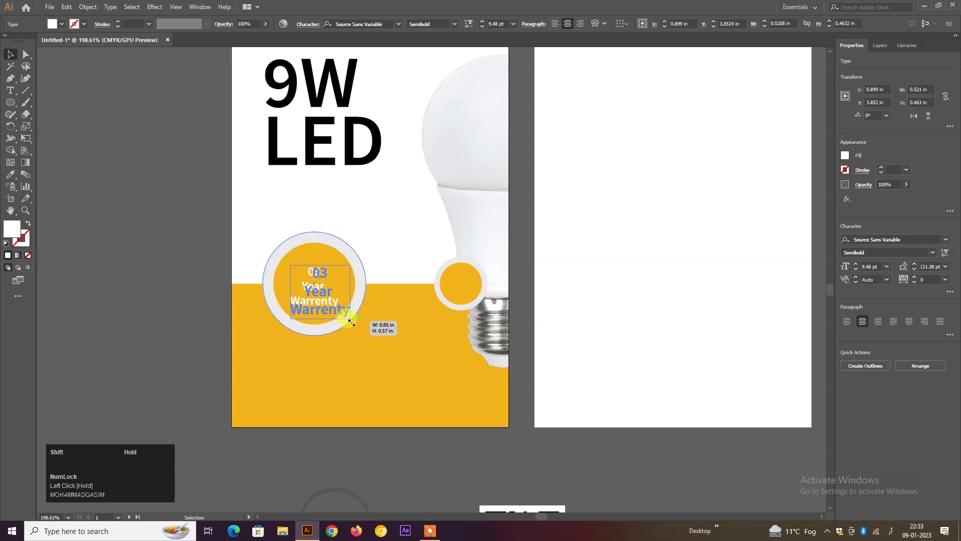
Scale the white warranty text to about 11.8 pt so it fits inside the large yellow circle
left_click_drag(330, 298, 224, 299)
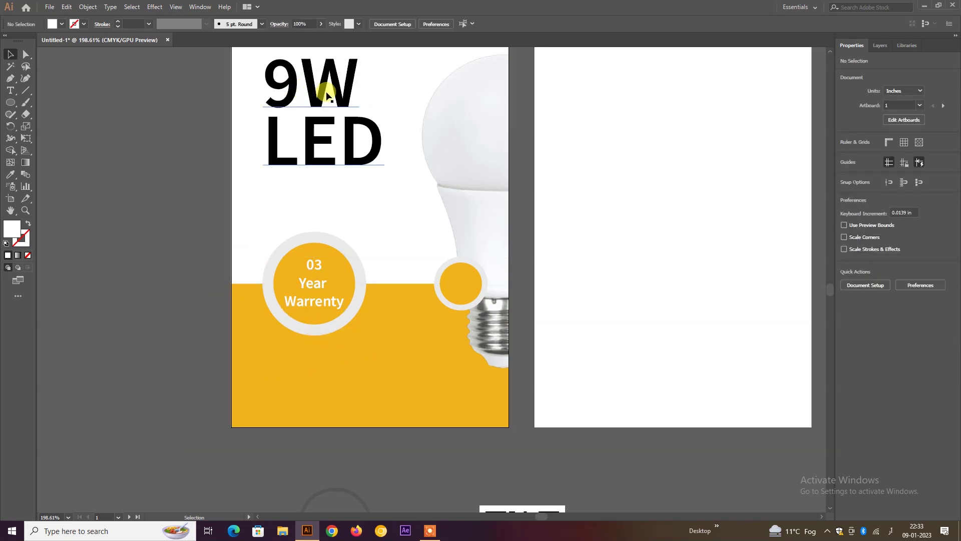
Copy the 9W text and shrink the copy to about 17 pt inside the small yellow circle
left_click_drag(330, 94, 279, 62)
key("ctrl+z")
left_click_drag(279, 62, 326, 251)
key("ctrl+Return")
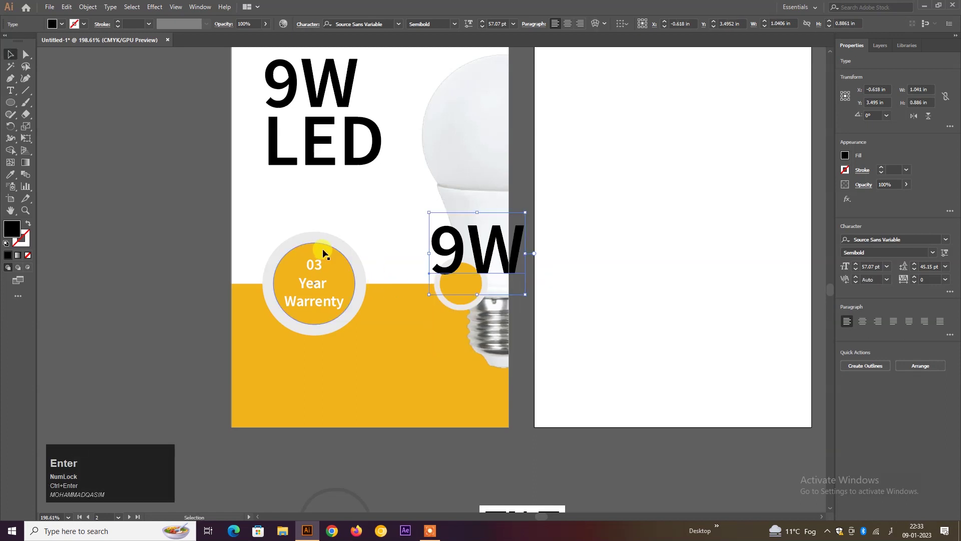
left_click_drag(279, 63, 492, 255)
left_click_drag(492, 255, 279, 63)
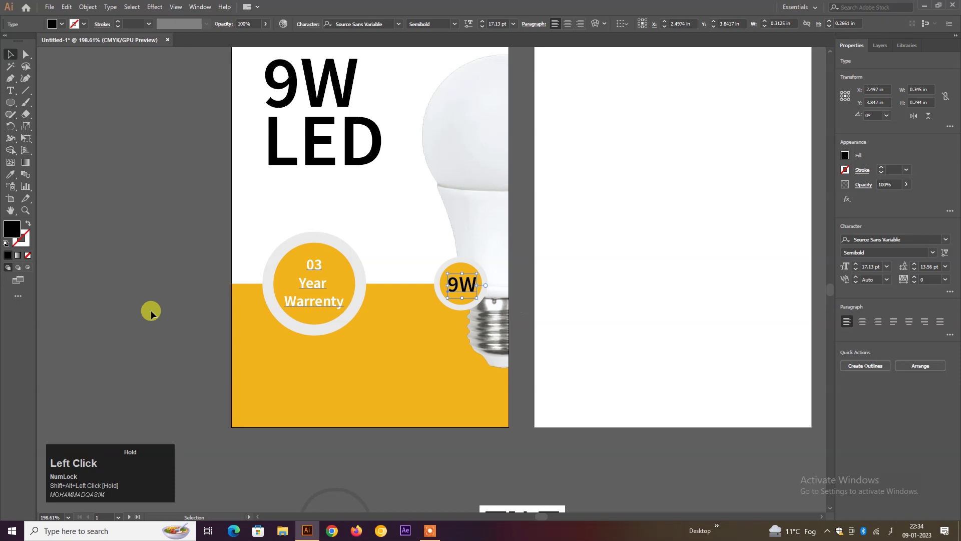
Deselect the 9W label and pan down to the lower part of the flyer
key("space")
left_click(279, 62)
key("space")
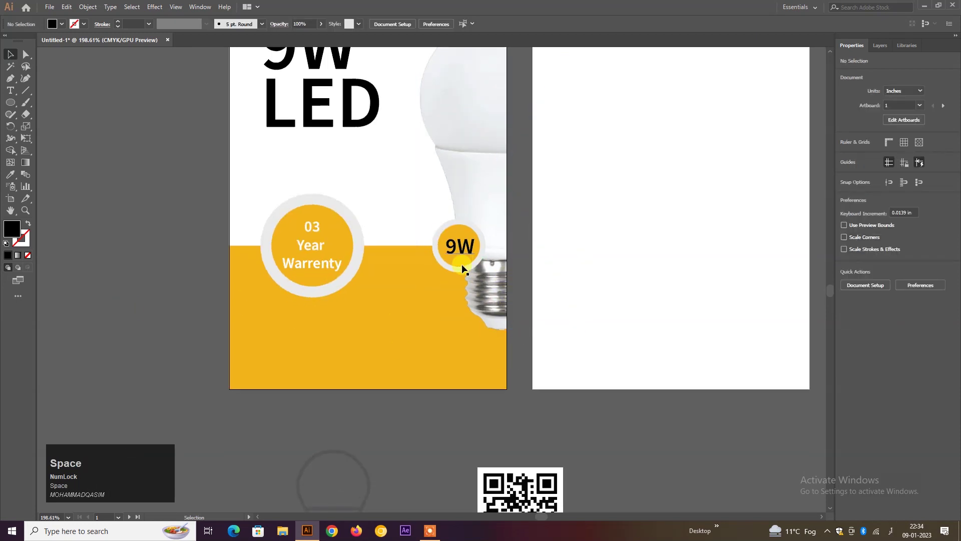
left_click_drag(464, 252, 115, 303)
left_click(116, 303)
key("space")
left_click(332, 363)
key("space")
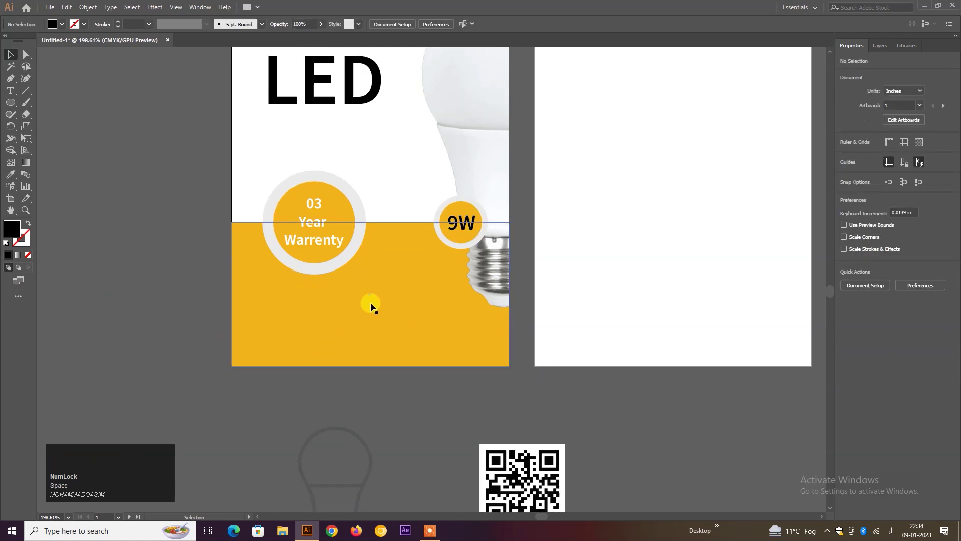
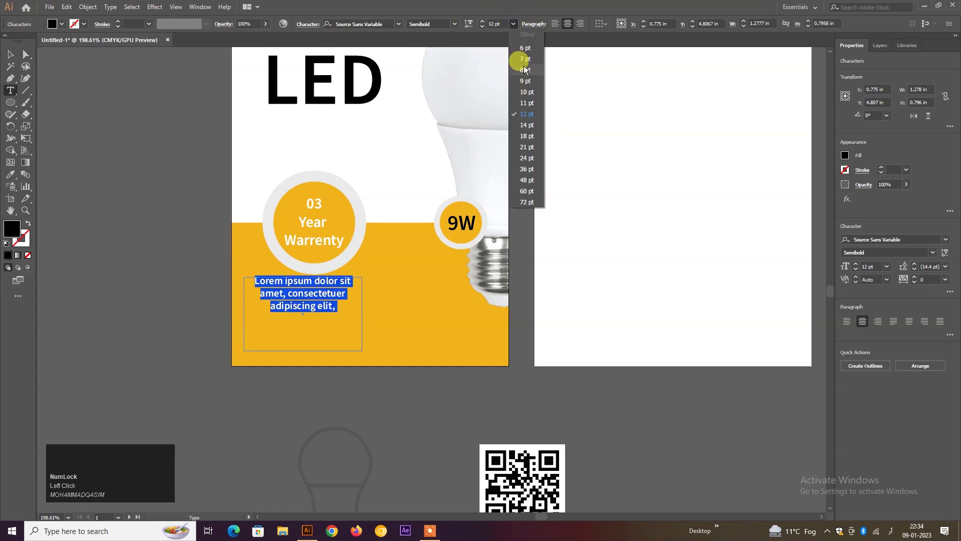
Set the Lorem ipsum paragraph to 6 pt Regular weight and deselect it
left_click(528, 54)
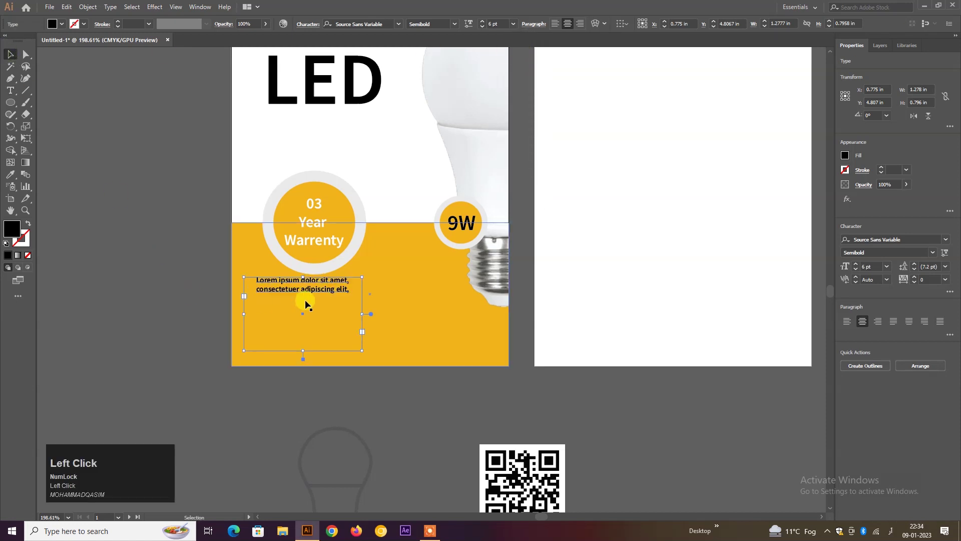
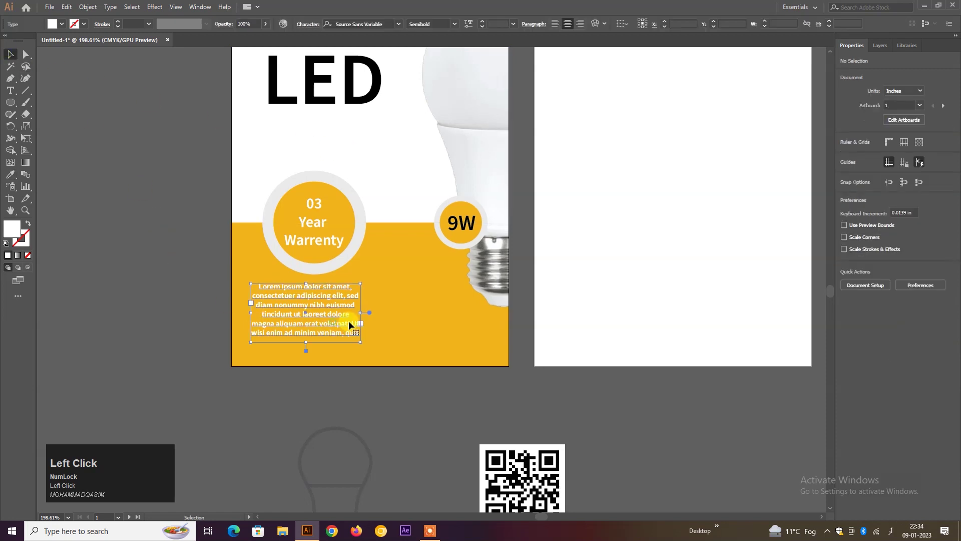
left_click(943, 254)
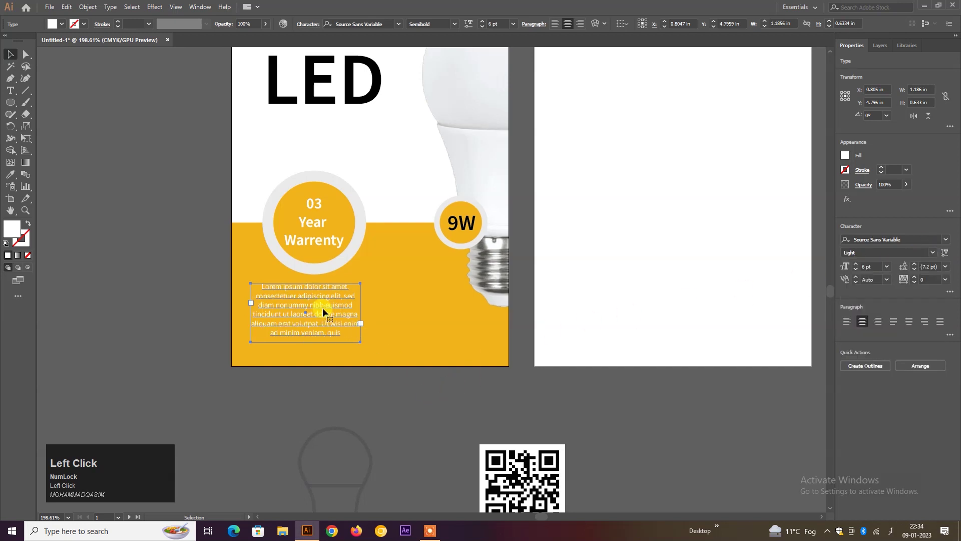
left_click(935, 259)
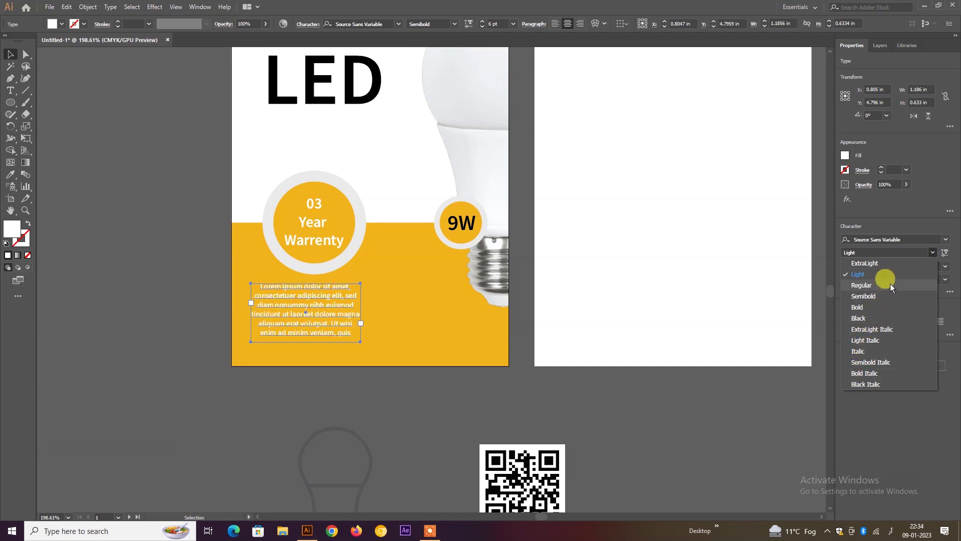
left_click(894, 287)
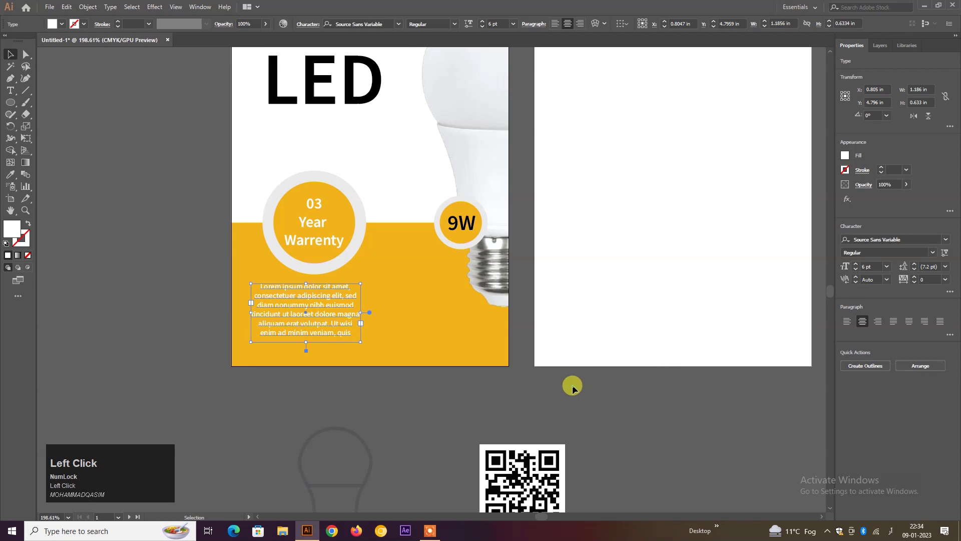
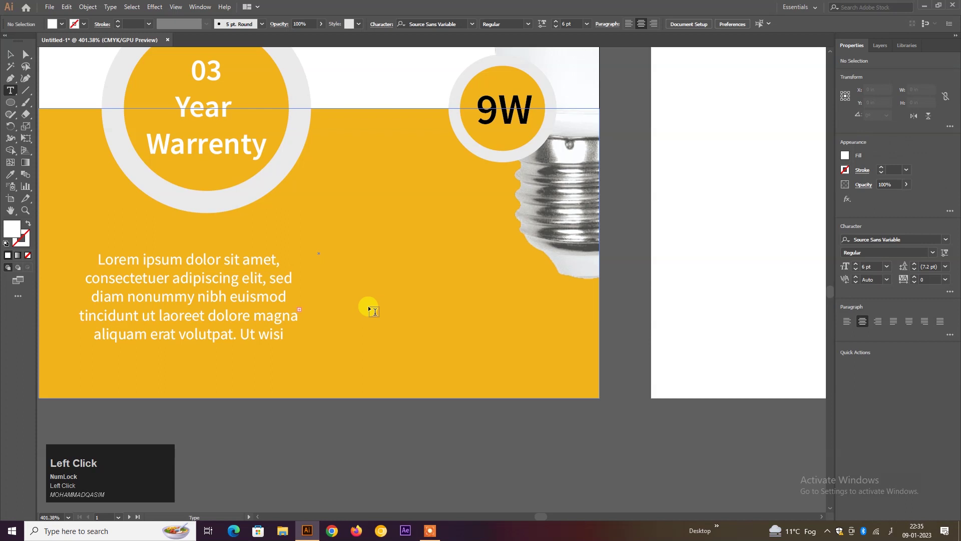
Enter the text 'tig ' in a new type object in the yellow band
type("t")
type("ig")
key("space")
key("super+space")
type("t")
type("ig")
key("space")
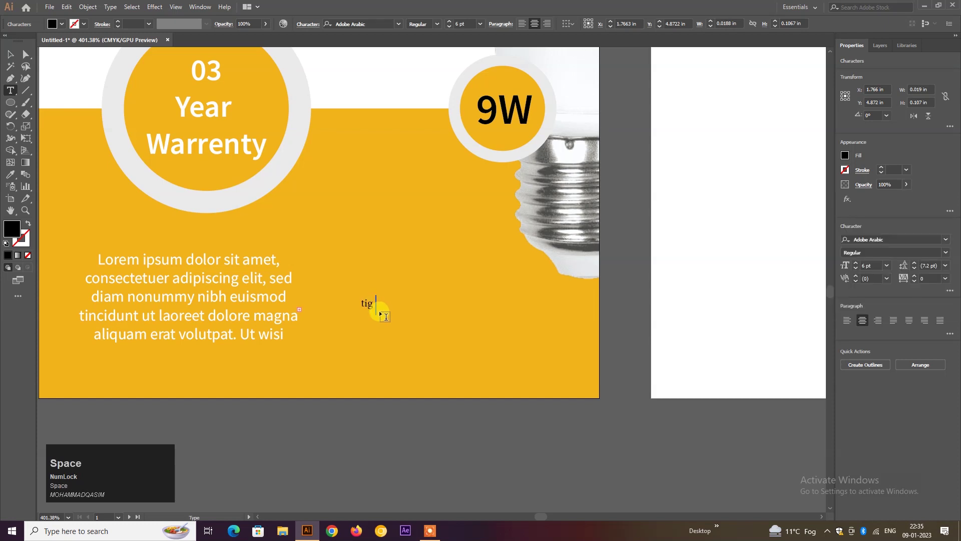
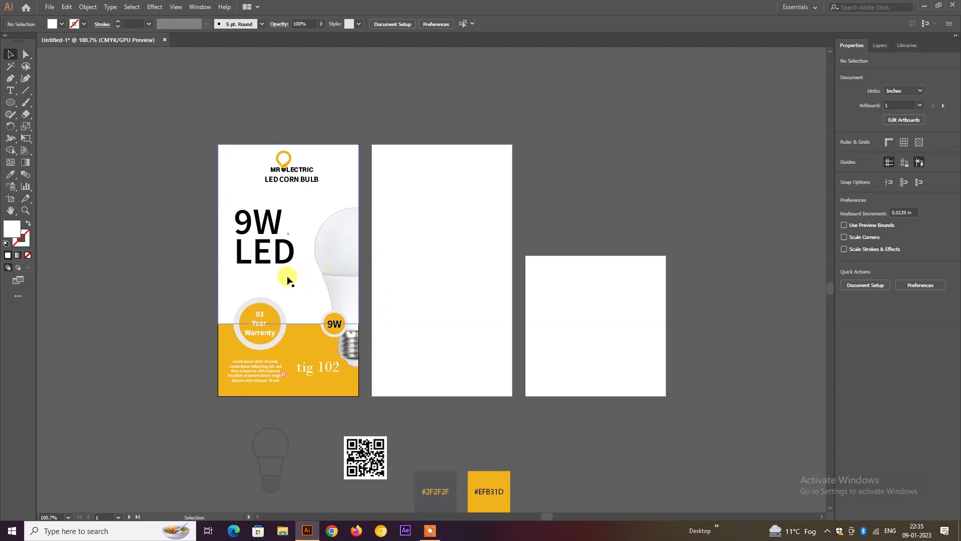
Select the flyer's white-and-yellow background rectangle for copying to artboard 2
left_click(259, 290)
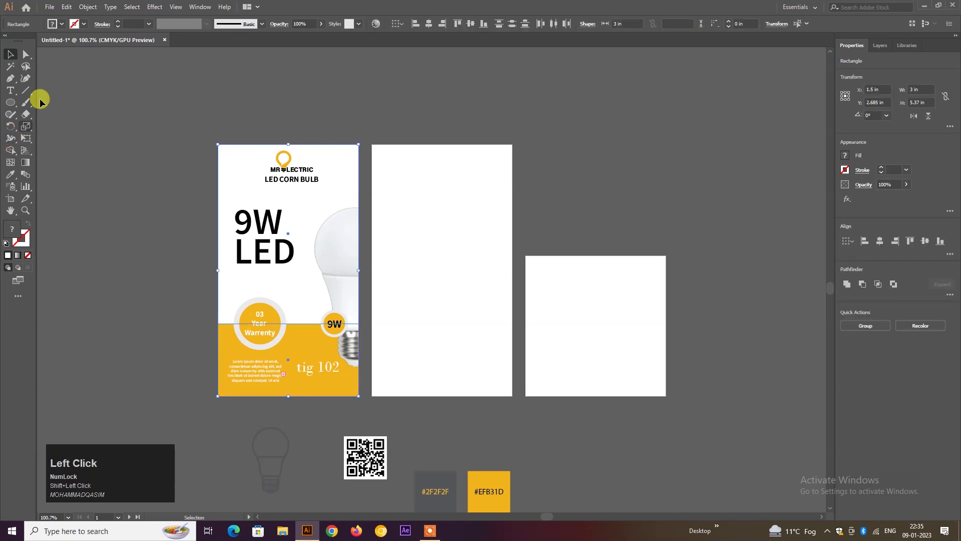
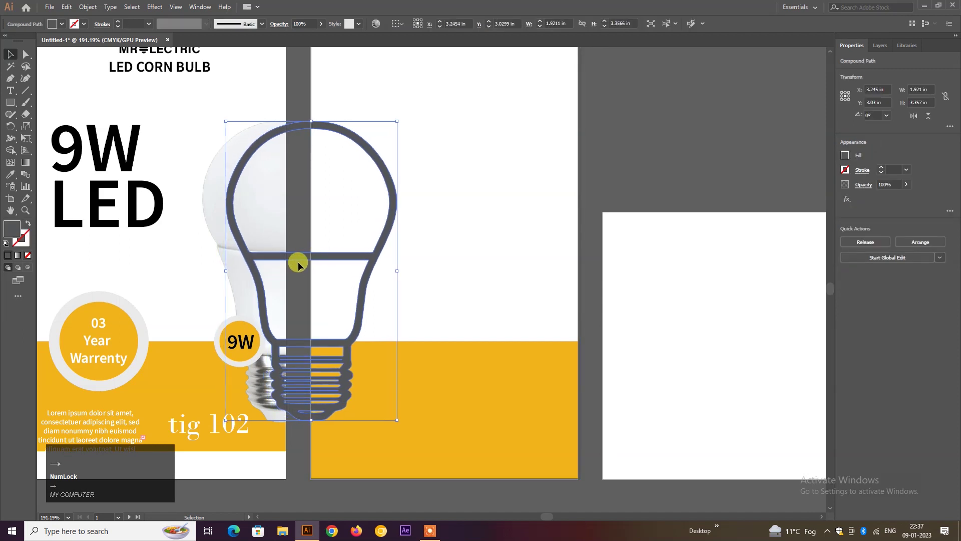
Select the bulb outline with the artboard 2 rectangle and bring up the clipping-mask options
key("Right")
left_click(583, 190)
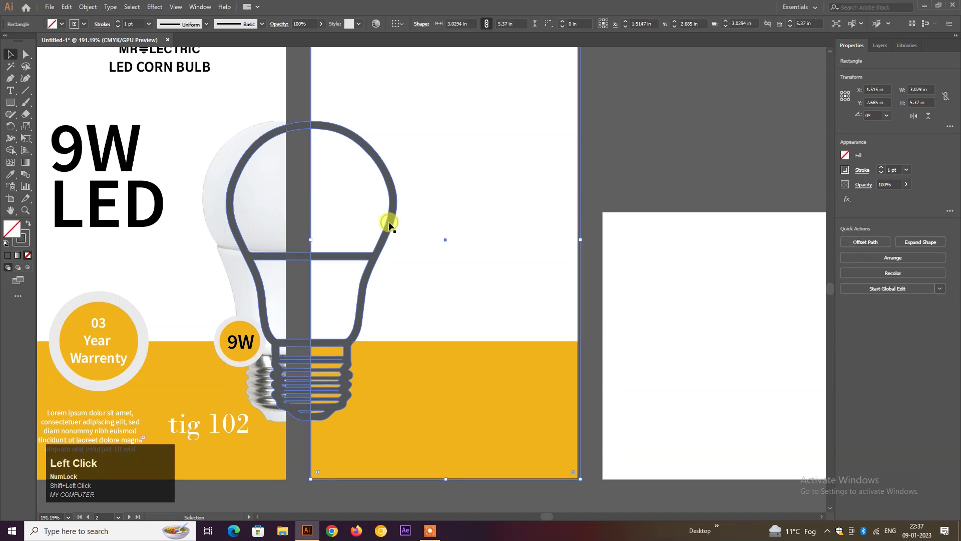
right_click(392, 224)
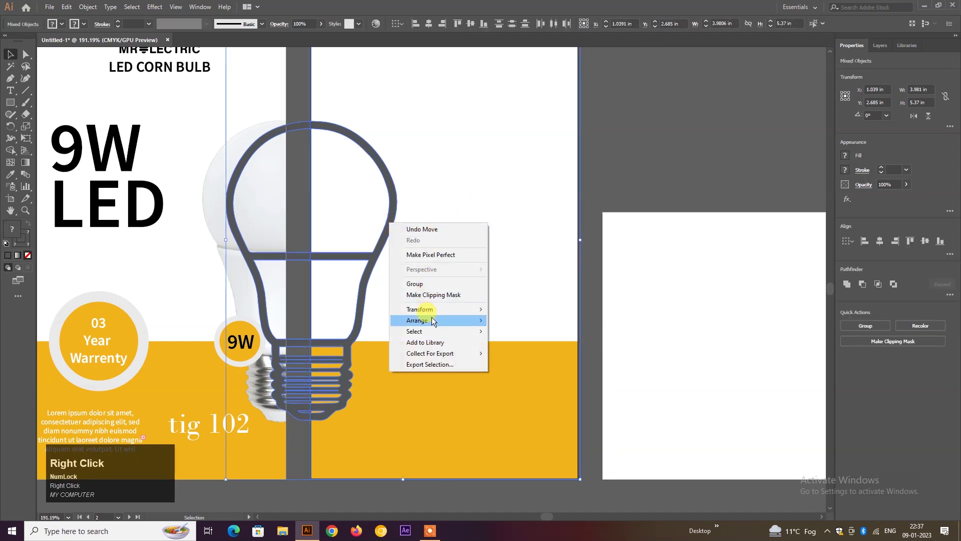
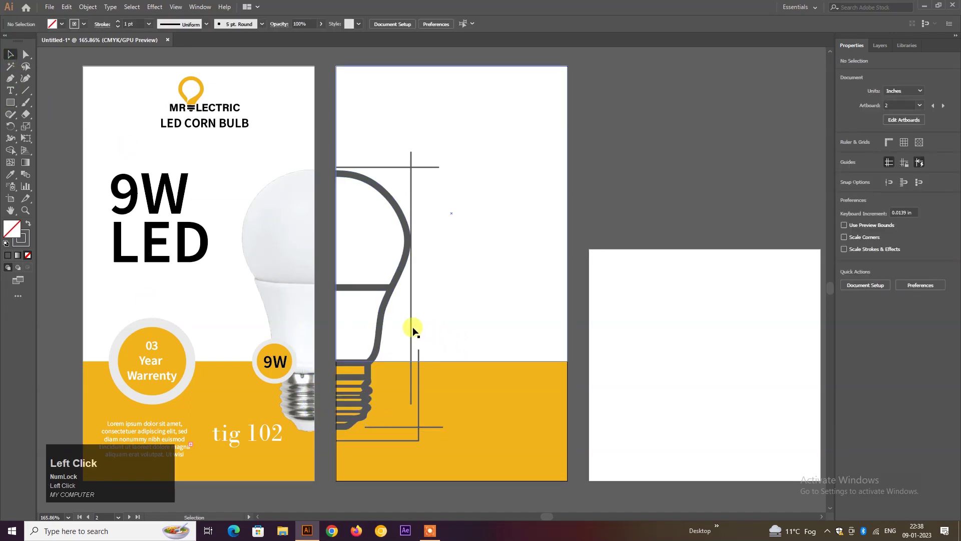
Finish and nudge the vertical dimension line at the bulb base, then deselect and view both artboards
key("Right")
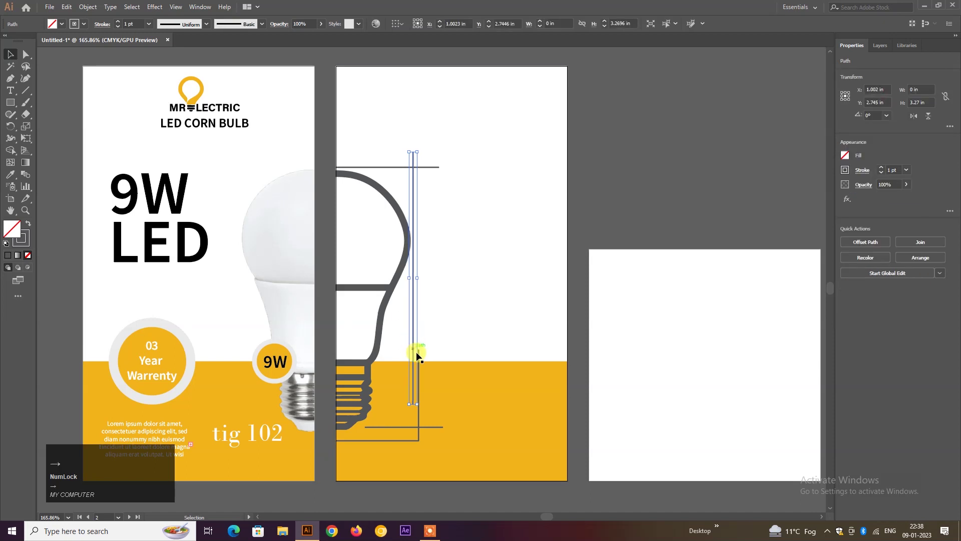
left_click(424, 416)
key("Right")
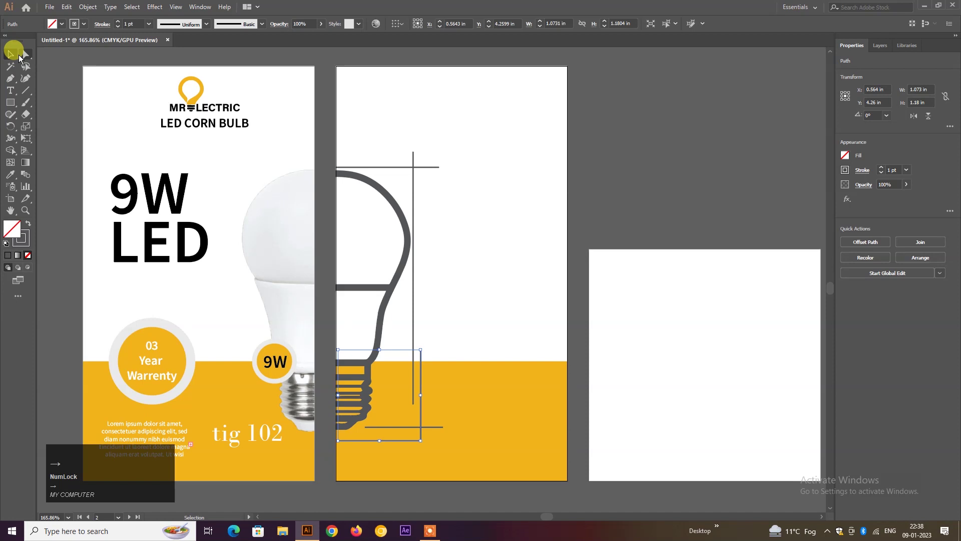
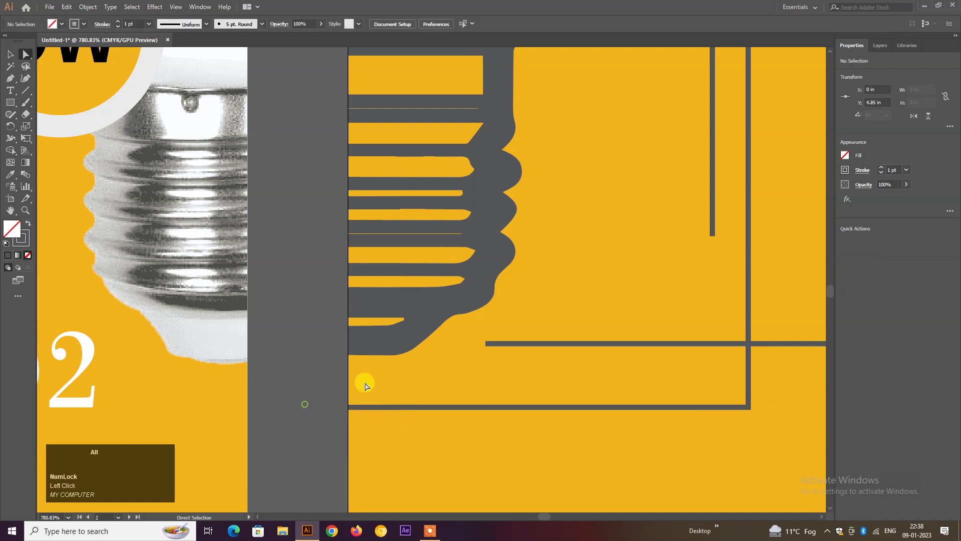
scroll("down", 3)
key("space")
left_click(575, 228)
key("space")
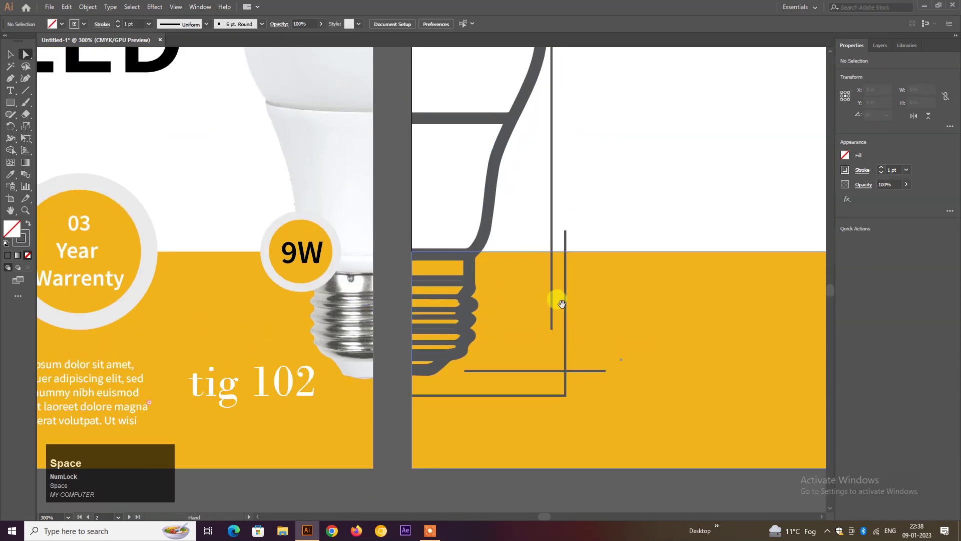
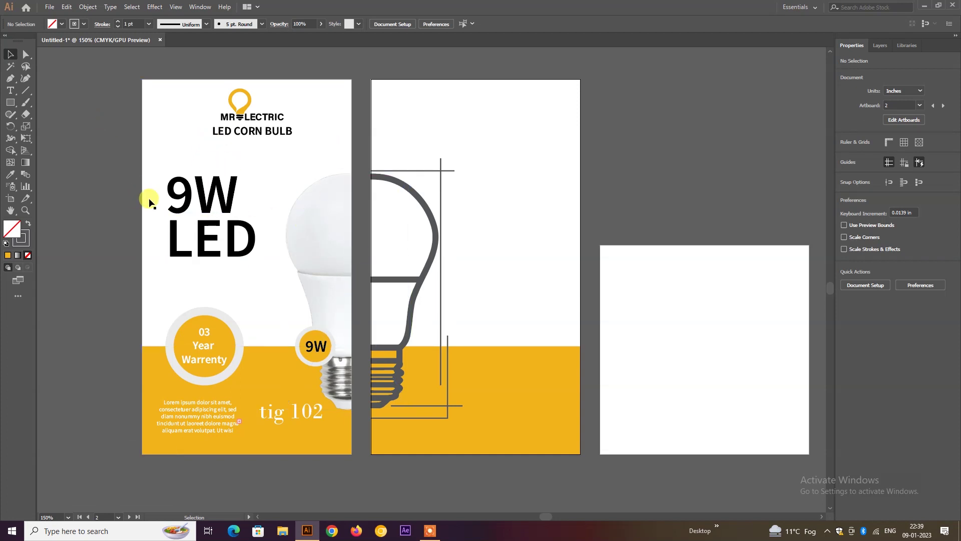
Copy the LED CORN BULB heading to artboard 2 and retype it as 2210 over BRIGHTNESS
left_click_drag(246, 136, 897, 533)
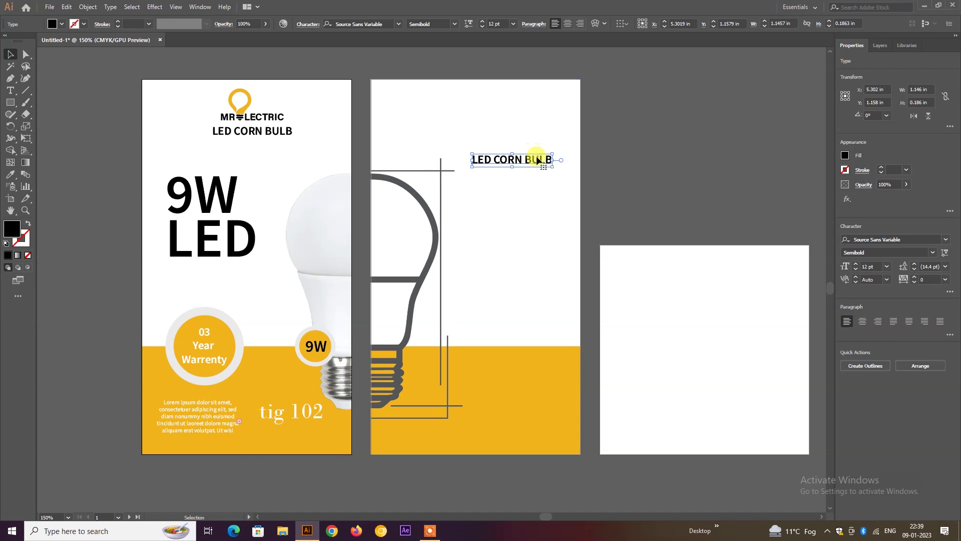
left_click(539, 159)
key("ctrl+a")
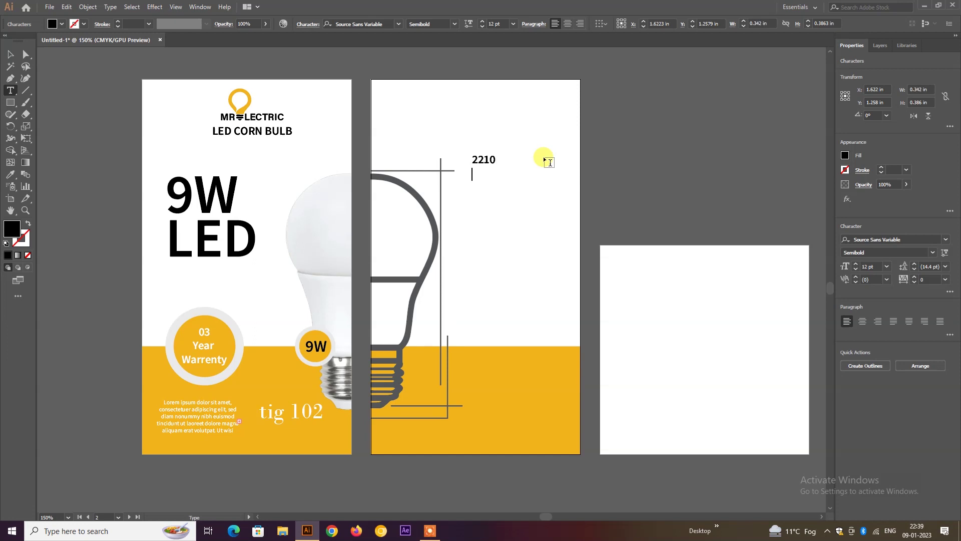
key("ctrl+a")
type("b")
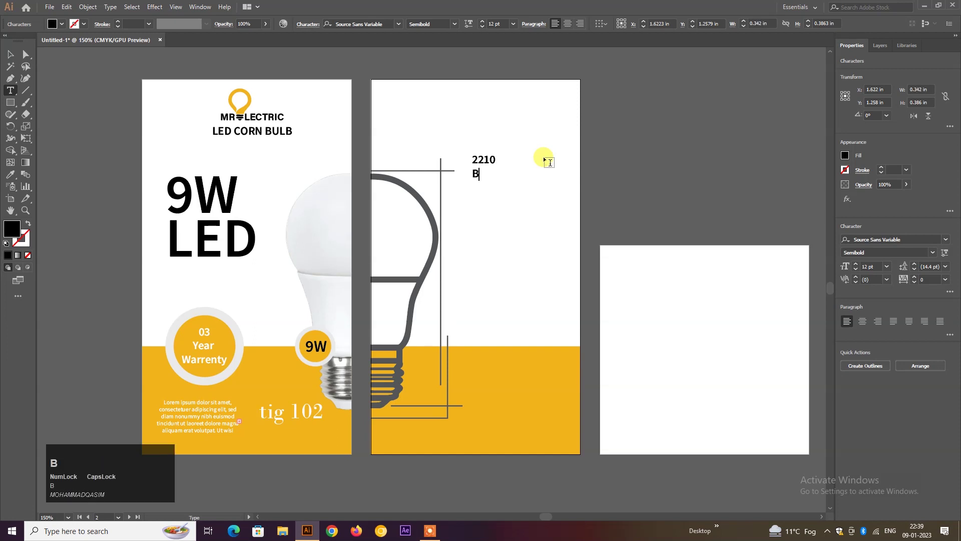
type("r")
type("igh")
type("tne")
type("ss")
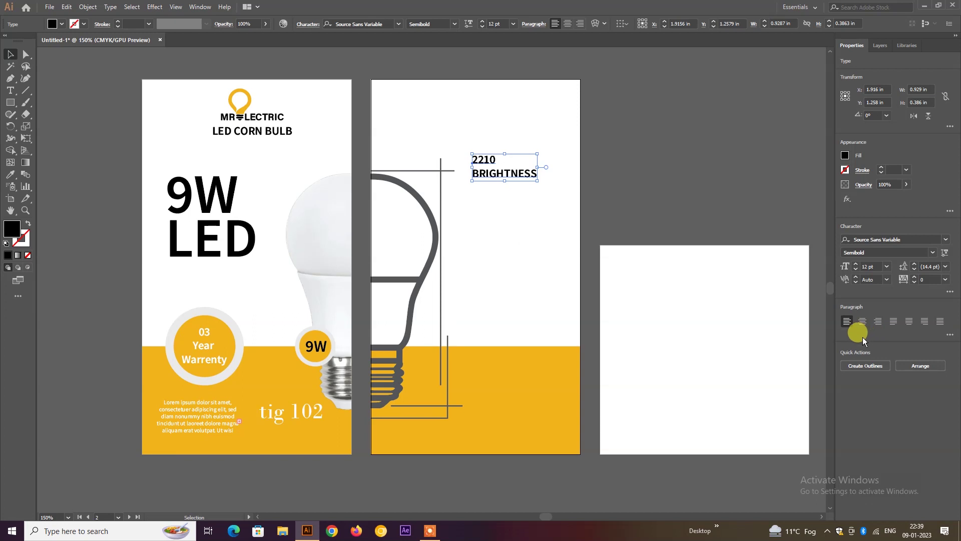
Give the word BRIGHTNESS a lighter font weight
left_click_drag(868, 327, 933, 253)
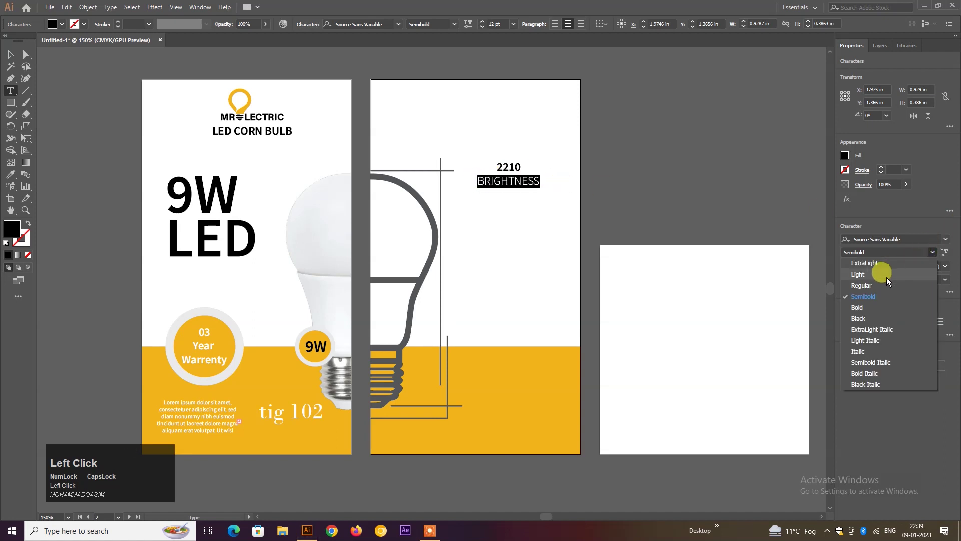
left_click(887, 290)
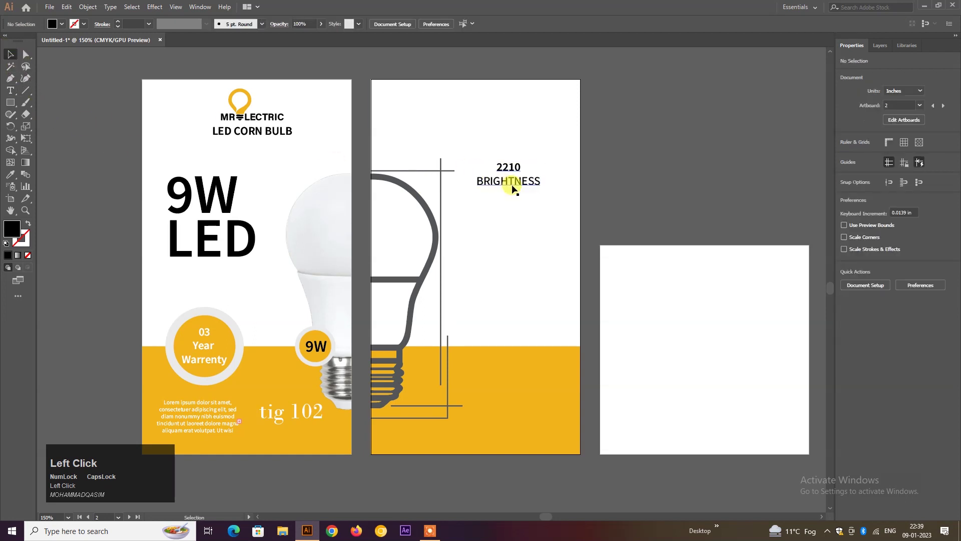
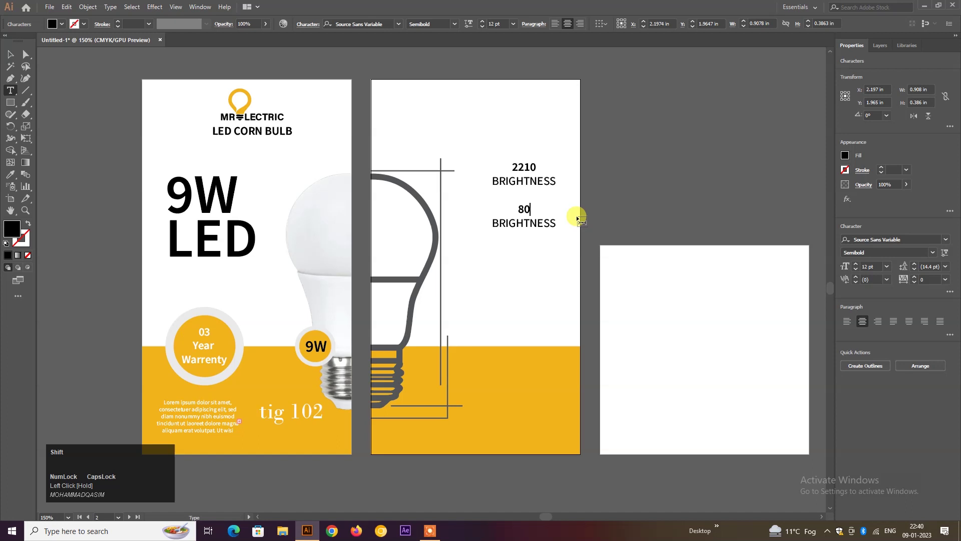
Complete the '80% SAVE Energy' spec label under the brightness figure
key("shift+5")
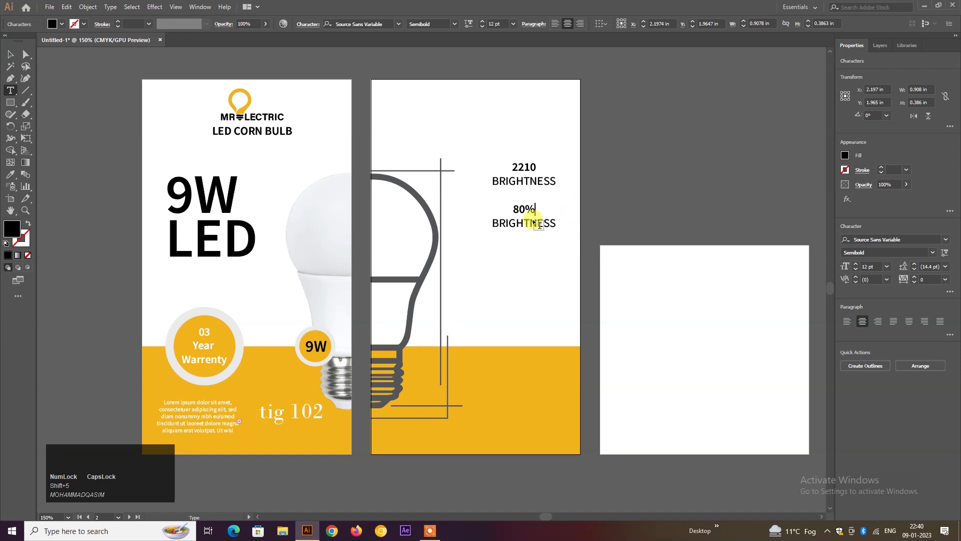
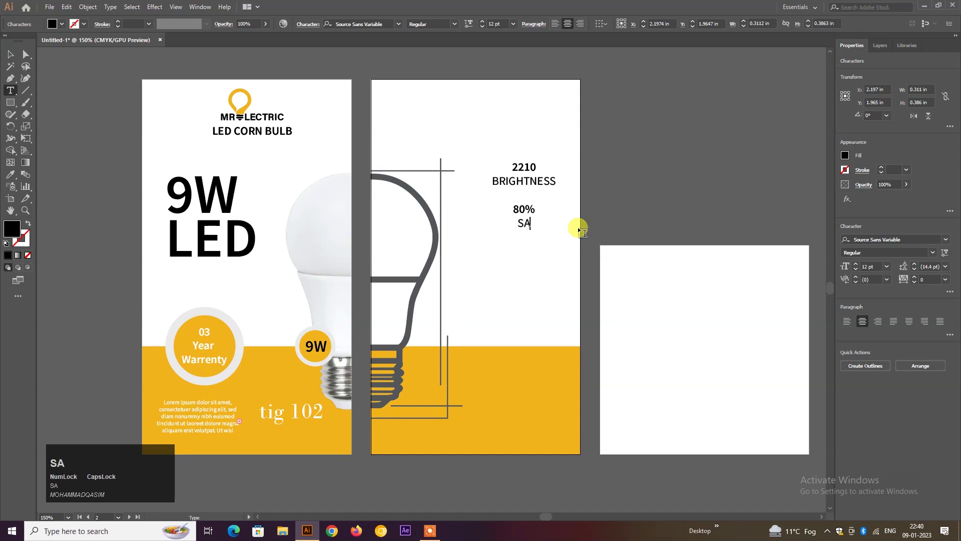
type("SAVE")
key("space")
type("e")
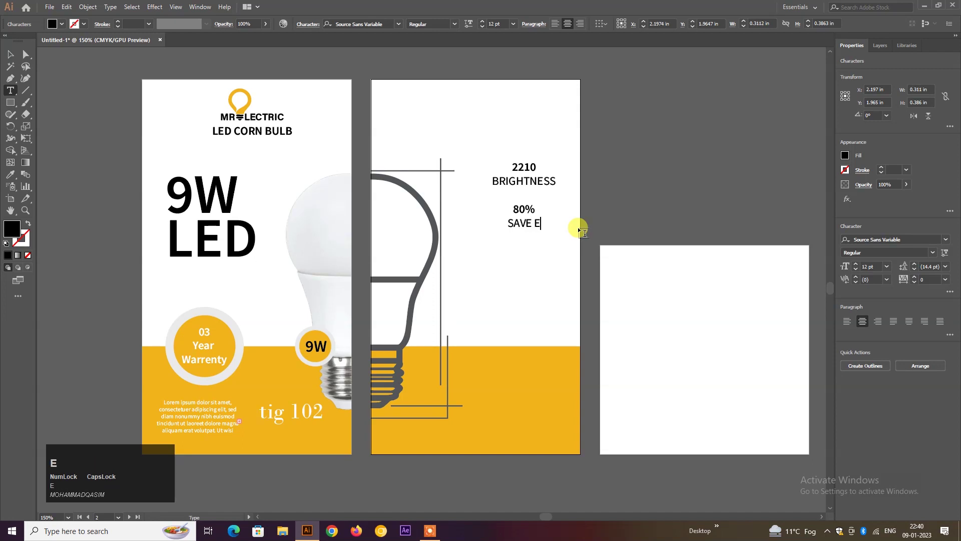
type("nergy")
key("ctrl+Return")
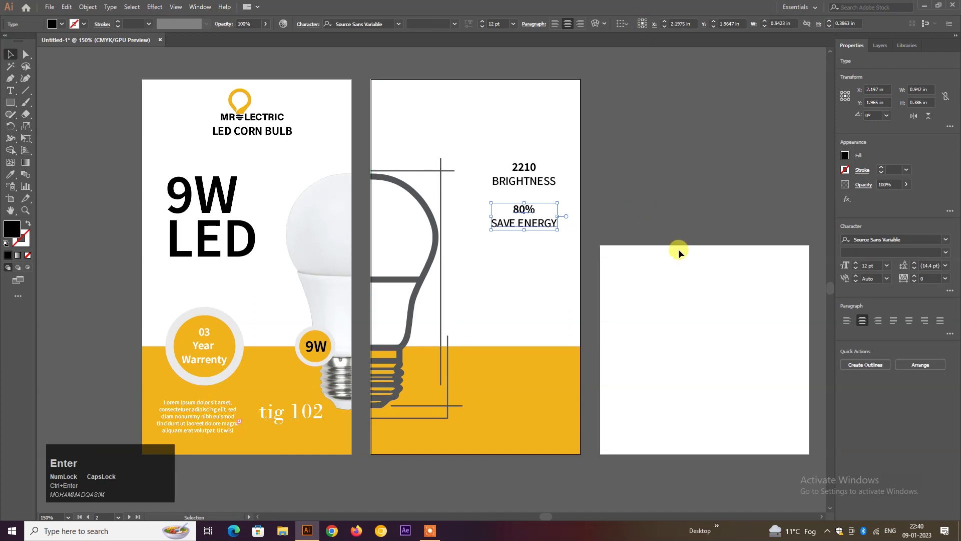
Retype the duplicated label as 110mm beside the bulb outline and deselect it
scroll("down", 3)
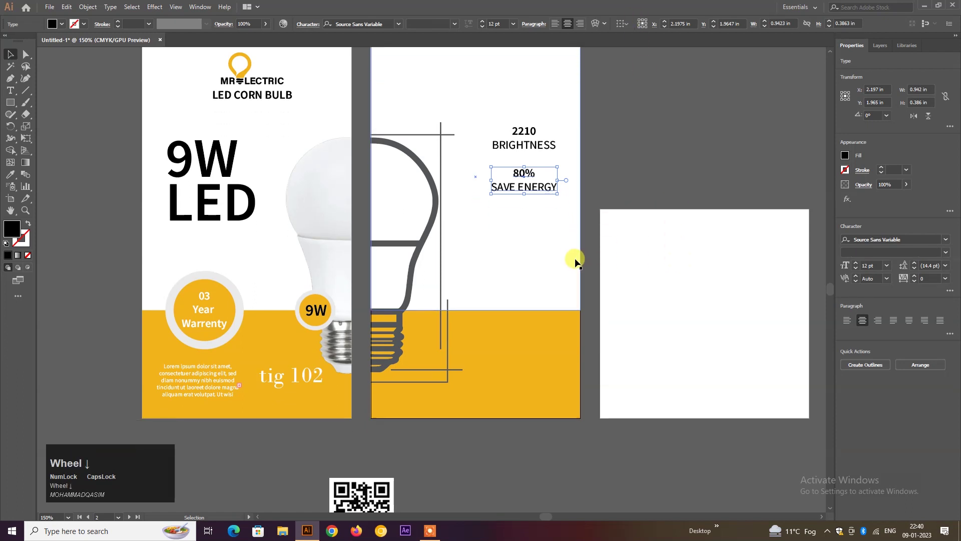
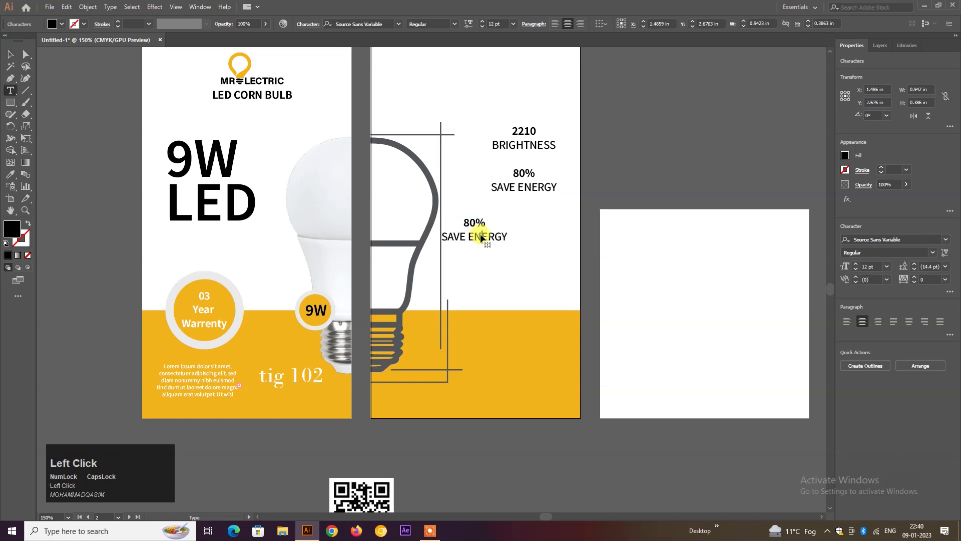
key("ctrl+a")
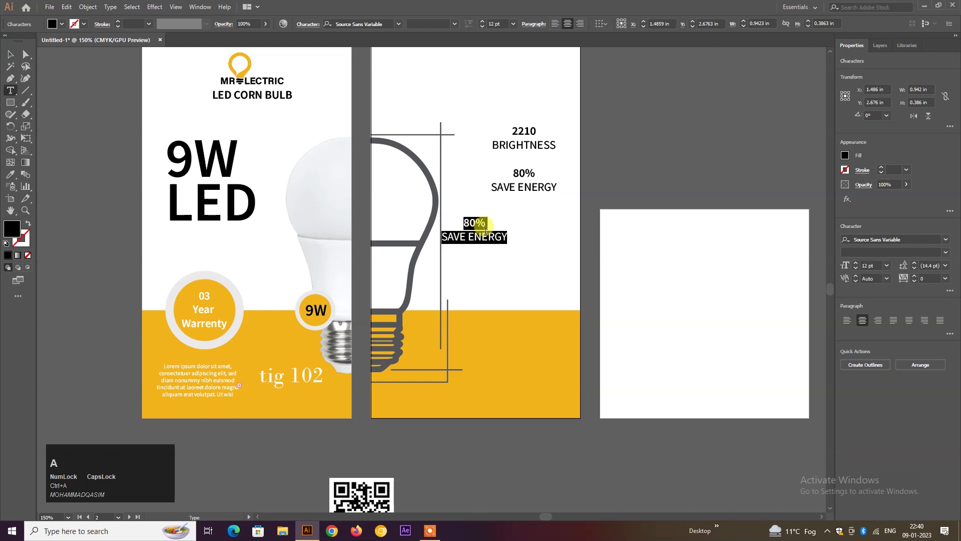
key("ctrl+a")
key("shift+m")
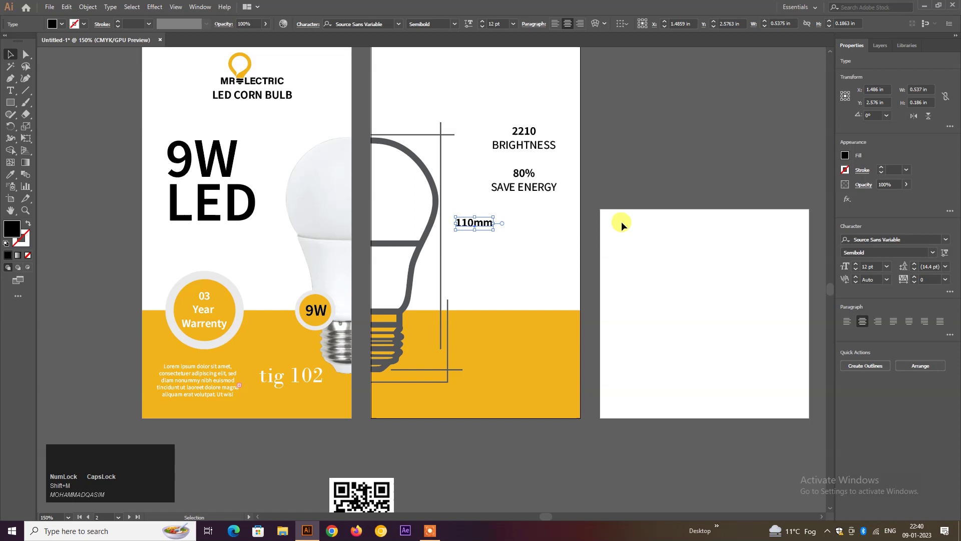
left_click(615, 180)
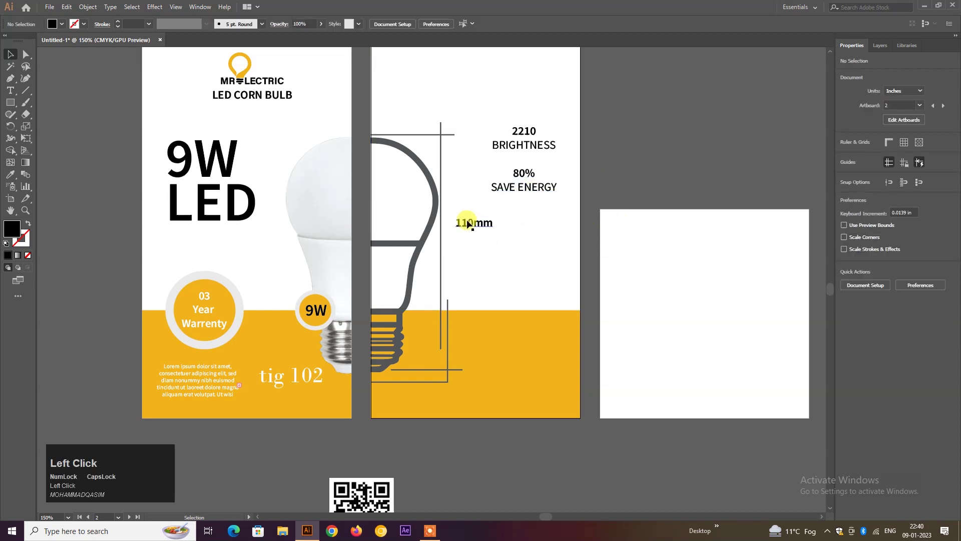
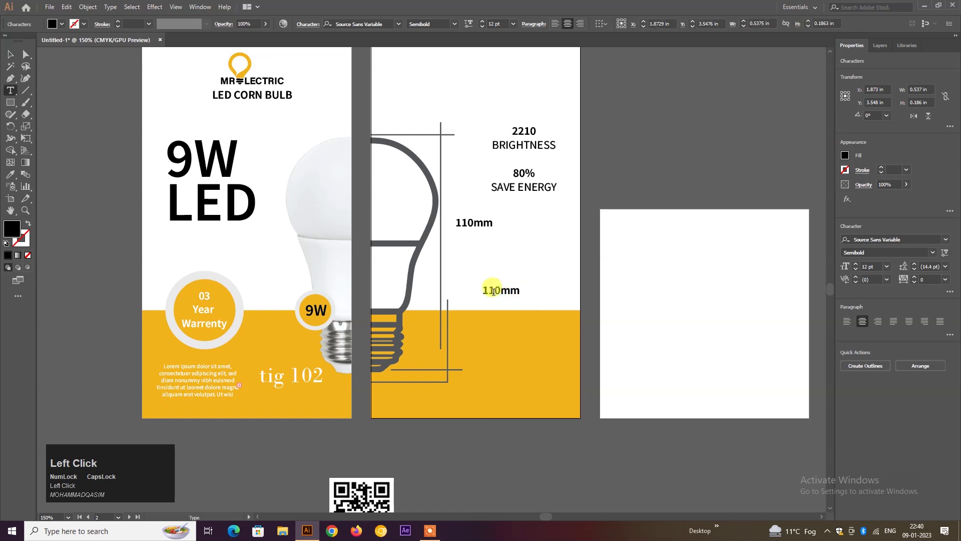
Retype the copied label as 'Warm White Light' and position it below 110mm
key("ctrl+a")
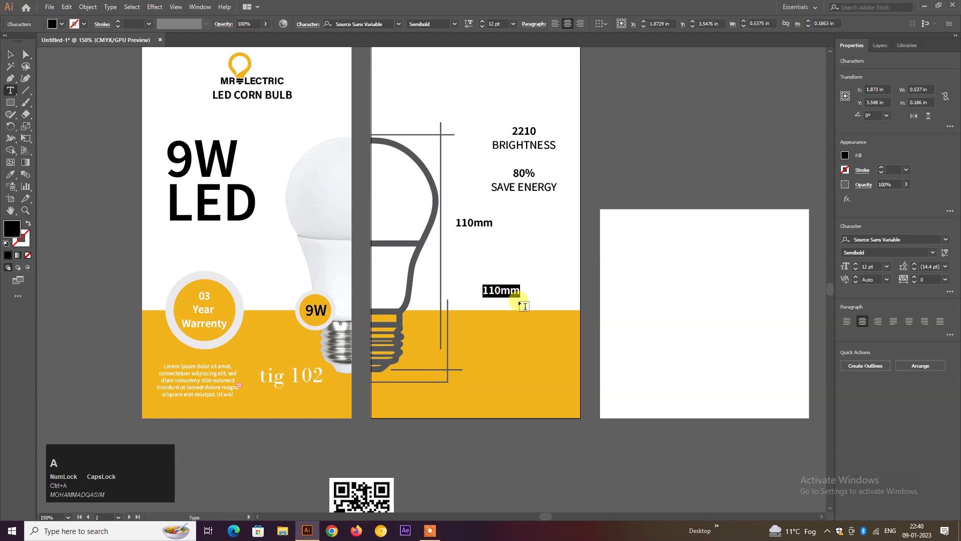
key("ctrl+a")
key("shift+w")
key("a")
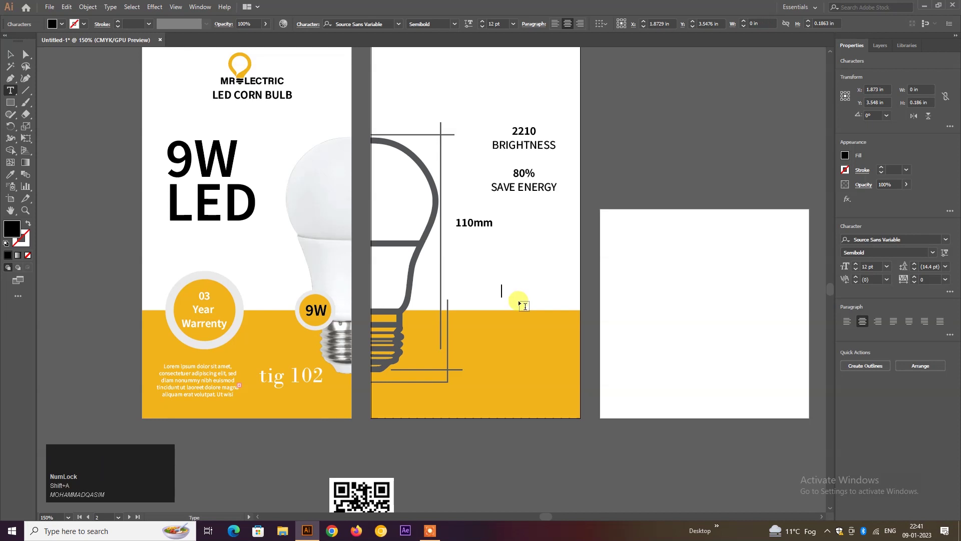
key("a")
type("arm")
key("space")
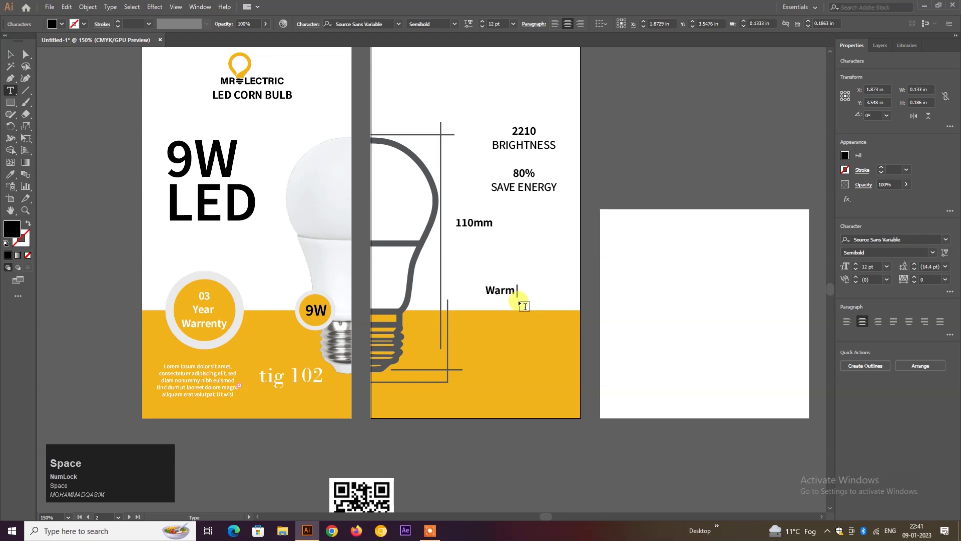
key("shift+w")
key("g")
type("gh")
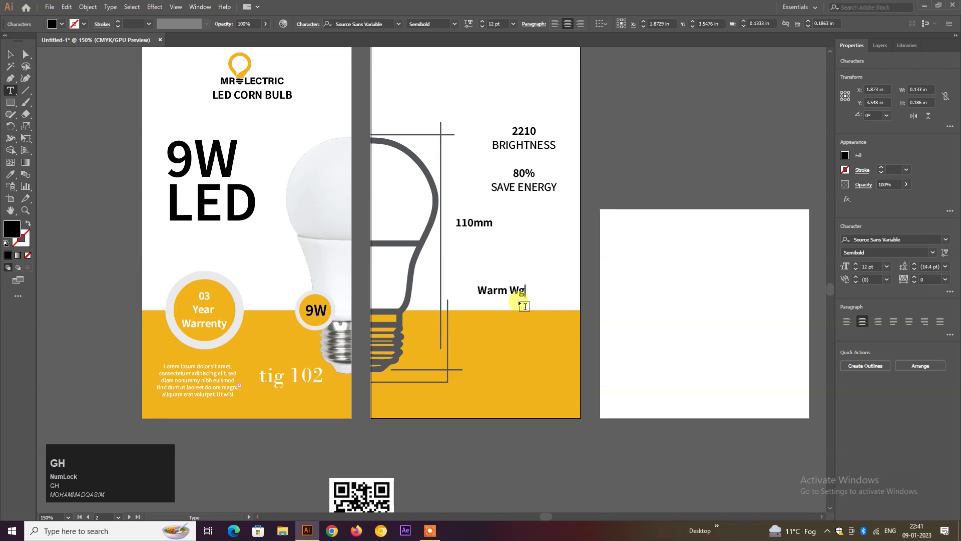
type("ghhite")
key("space")
key("i")
type("ight")
key("ctrl+Return")
left_click_drag(936, 257, 672, 182)
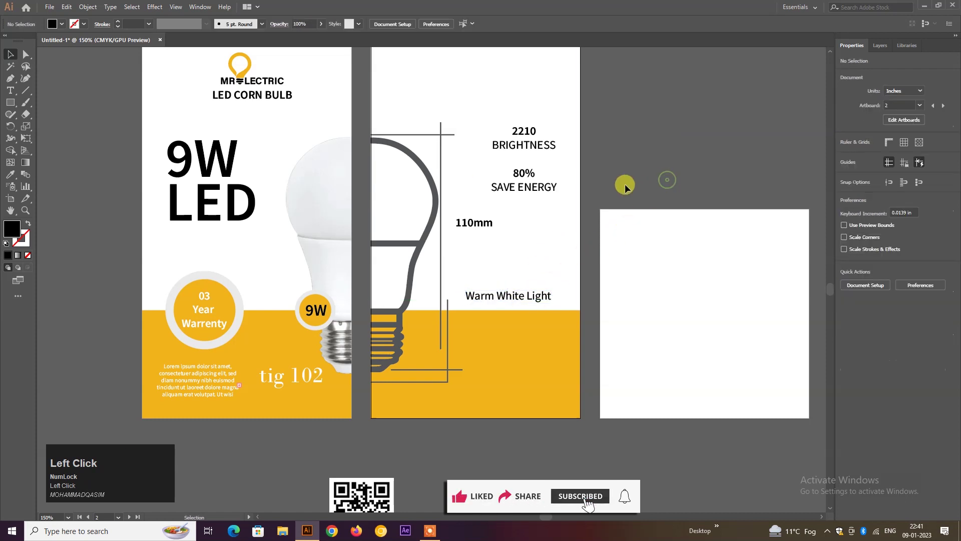
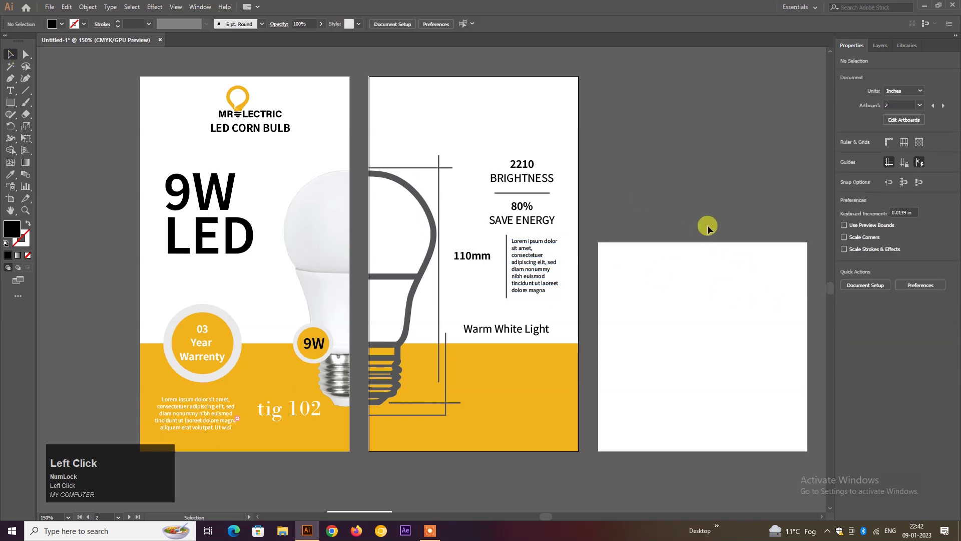
Deselect everything after placing the paragraph and vertical rule beside 110mm
left_click(677, 184)
scroll("down", 3)
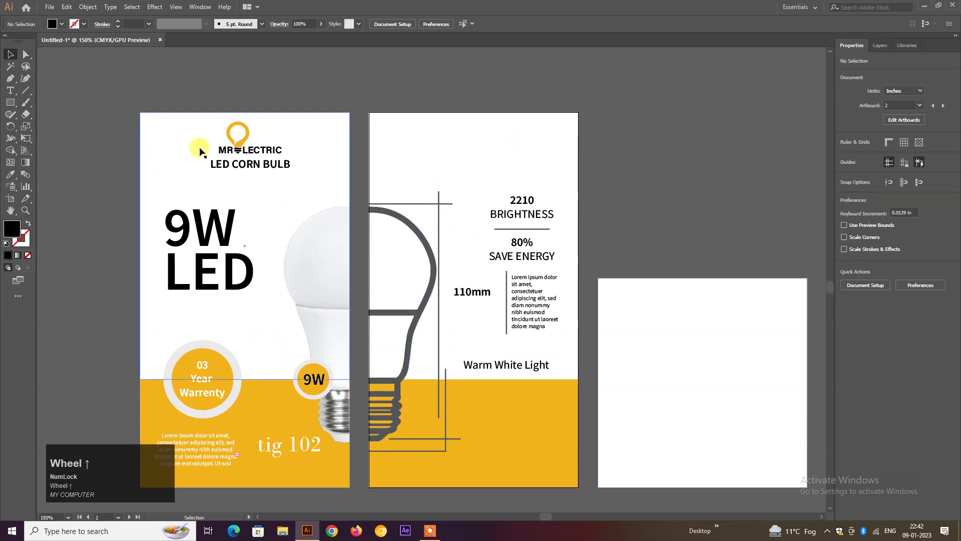
Copy the MR ELECTRIC logo onto the spec page and duplicate the 110mm label beneath the bulb base
left_click_drag(247, 151, 573, 157)
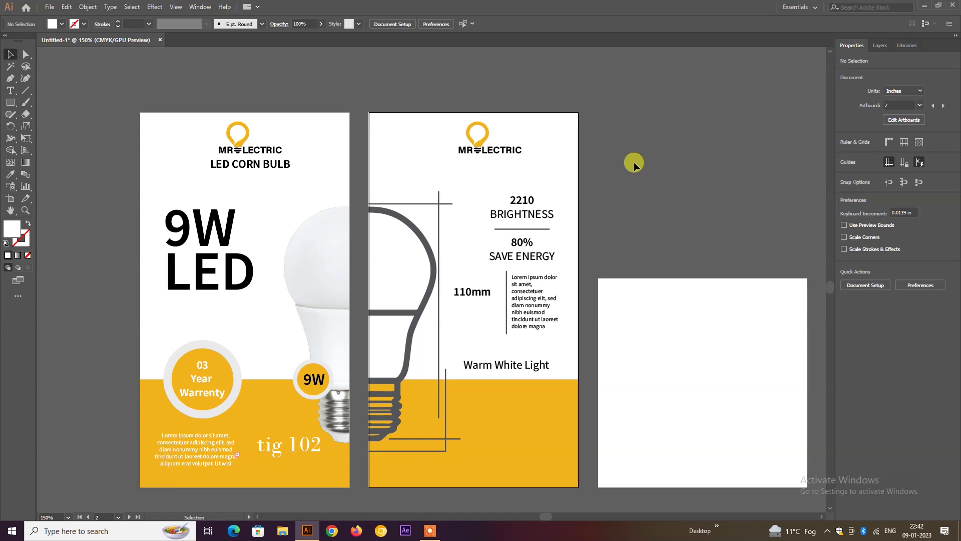
key("F7")
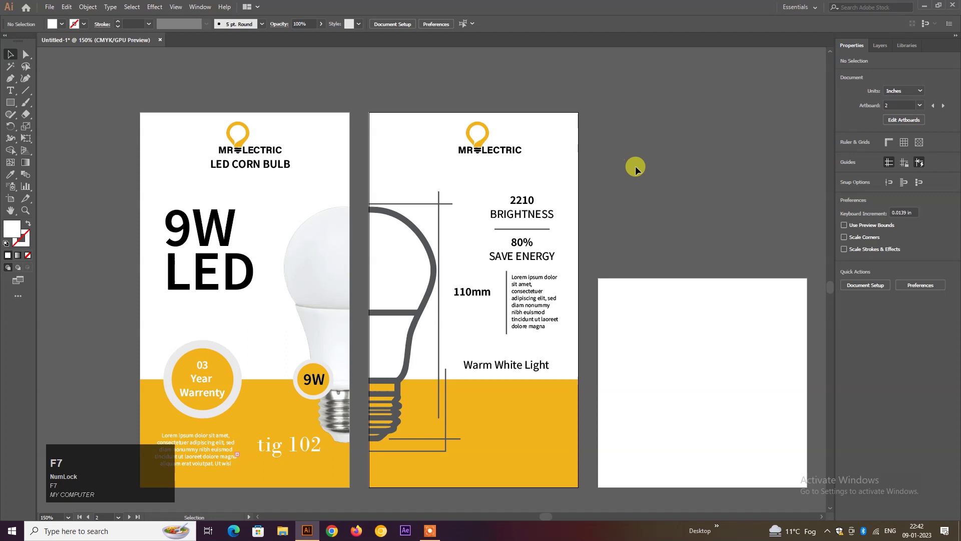
scroll("down", 3)
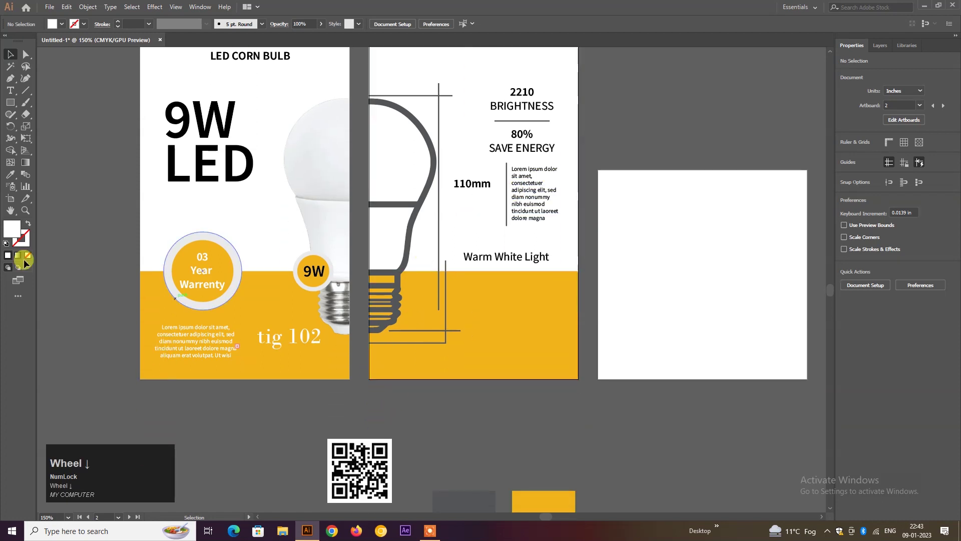
left_click_drag(479, 189, 417, 352)
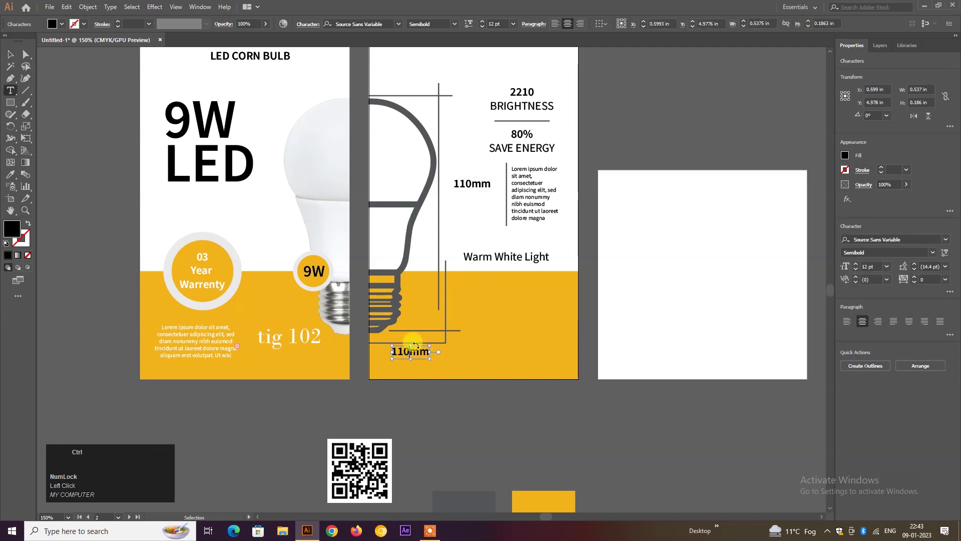
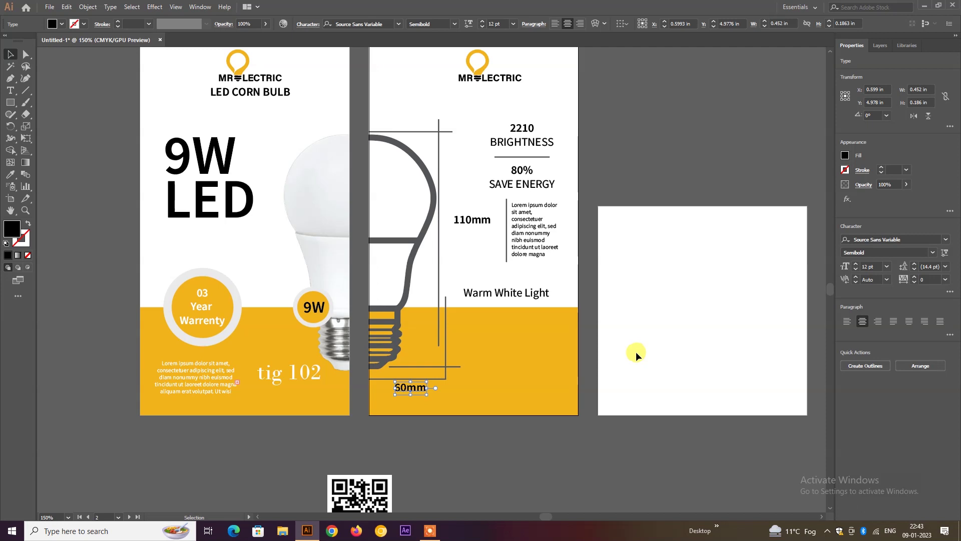
Move the QR code onto the spec page's yellow band beside the 60mm label
left_click_drag(369, 495, 491, 474)
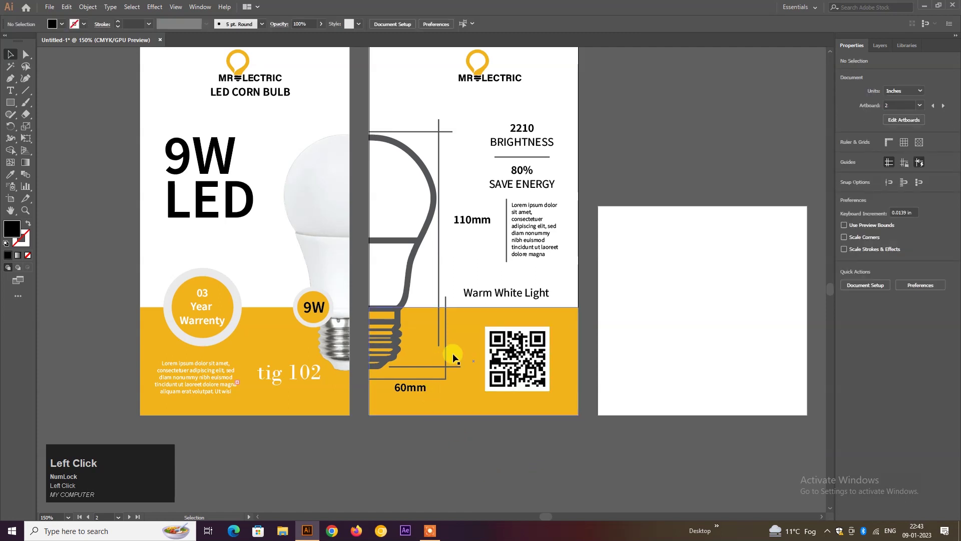
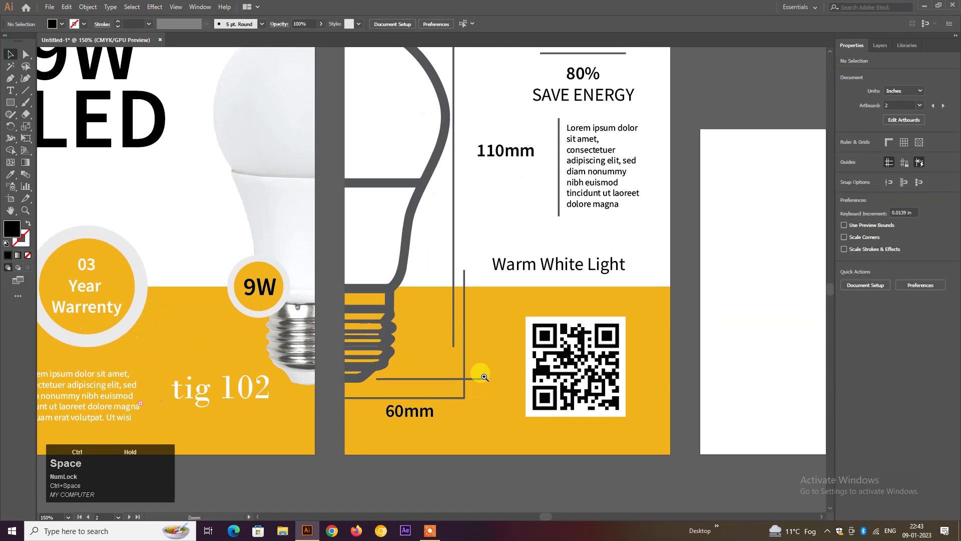
left_click_drag(420, 403, 329, 435)
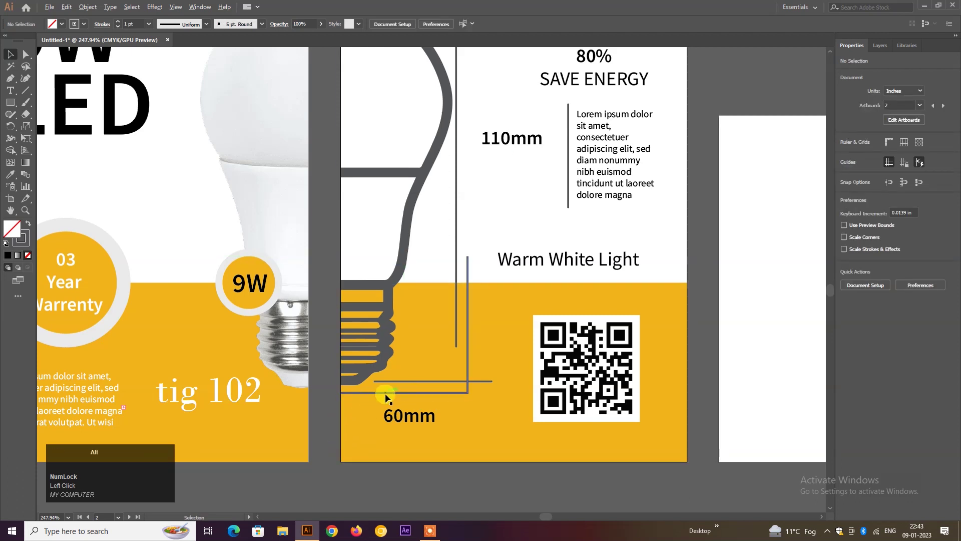
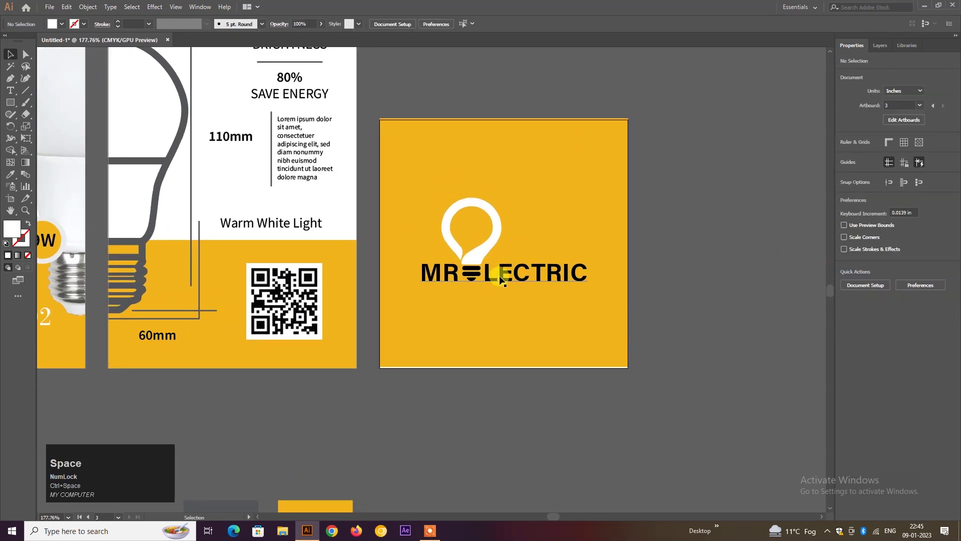
left_click(502, 272)
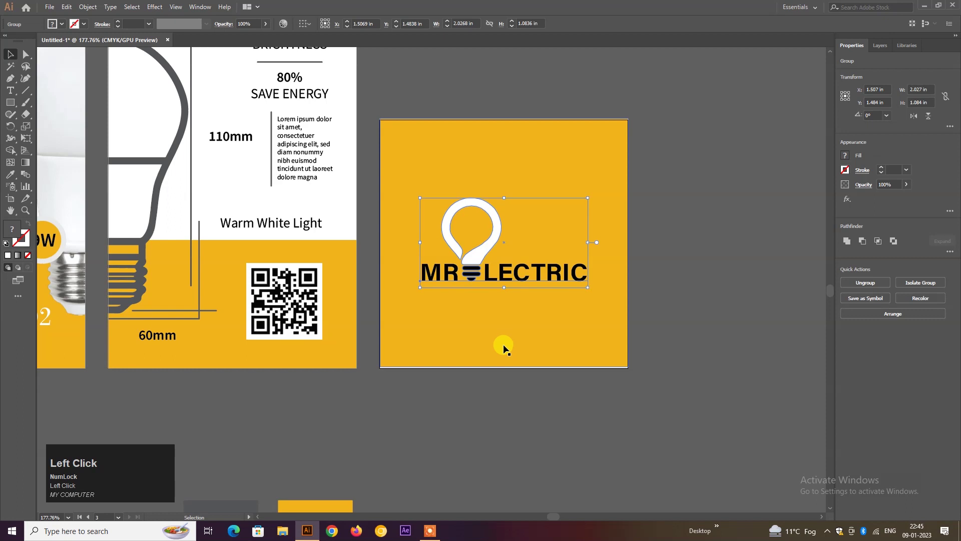
left_click_drag(509, 349, 501, 392)
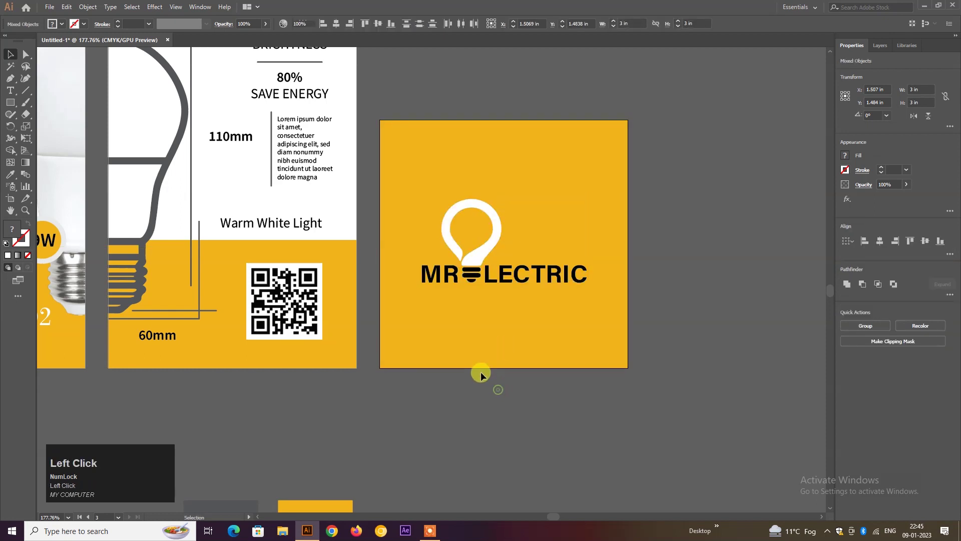
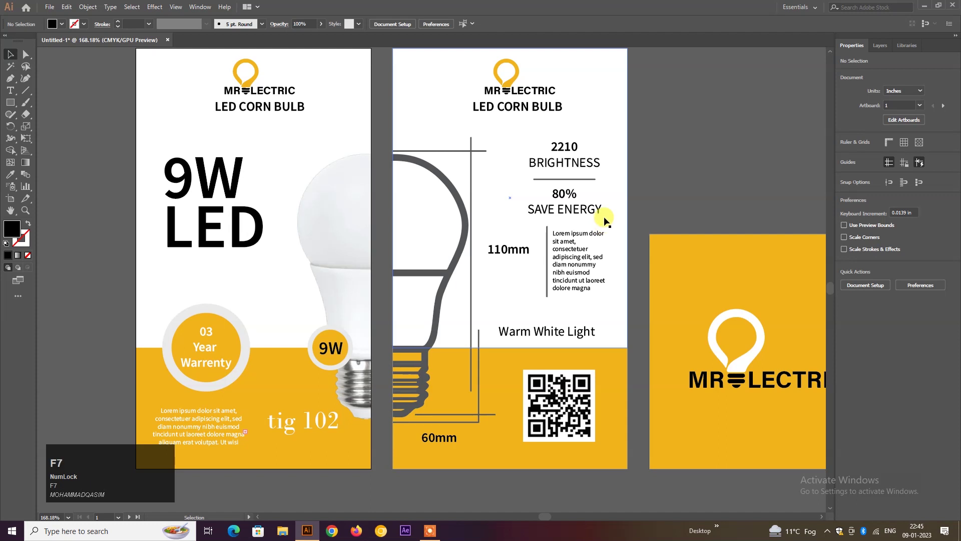
Select the divider line under BRIGHTNESS in the flyer artwork
left_click(579, 180)
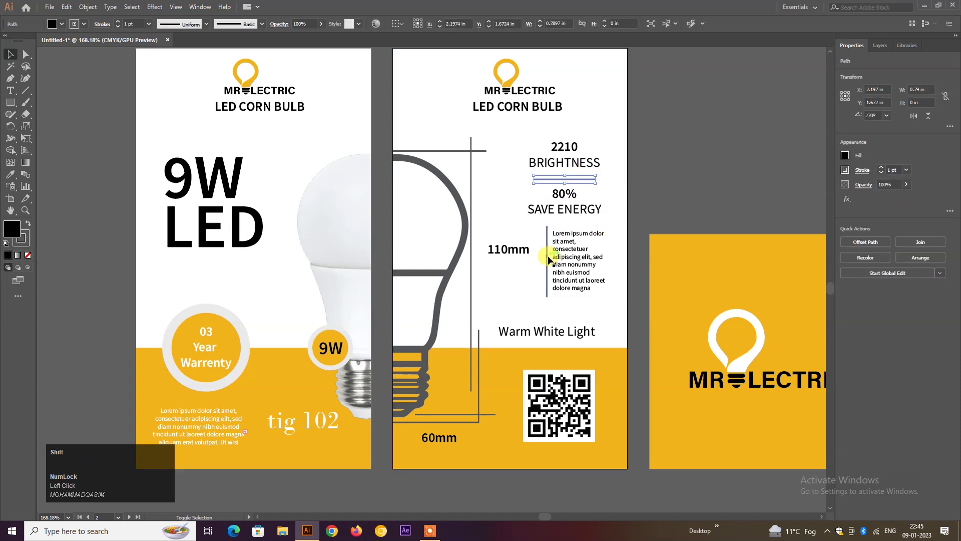
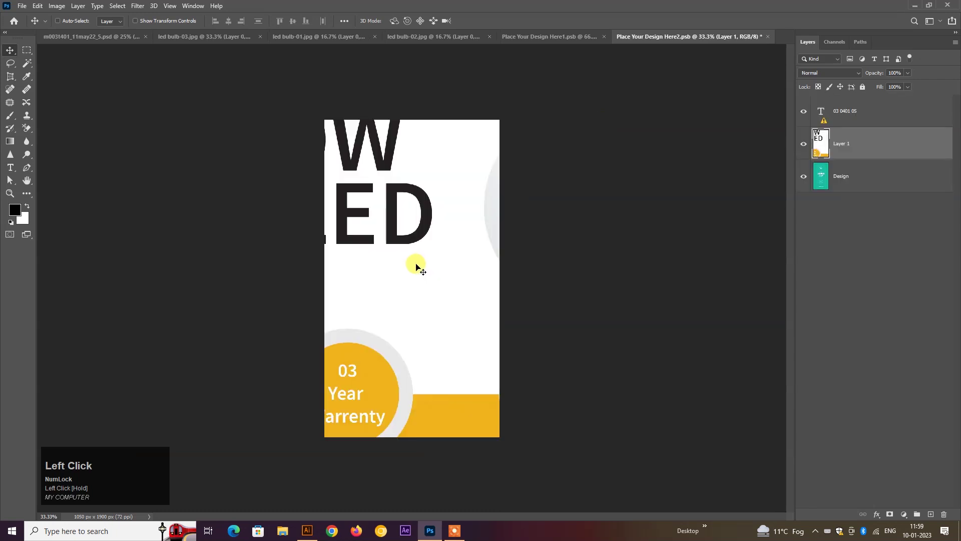
Fit the pasted flyer to the placeholder canvas, save it, and return to the mockup
key("F7")
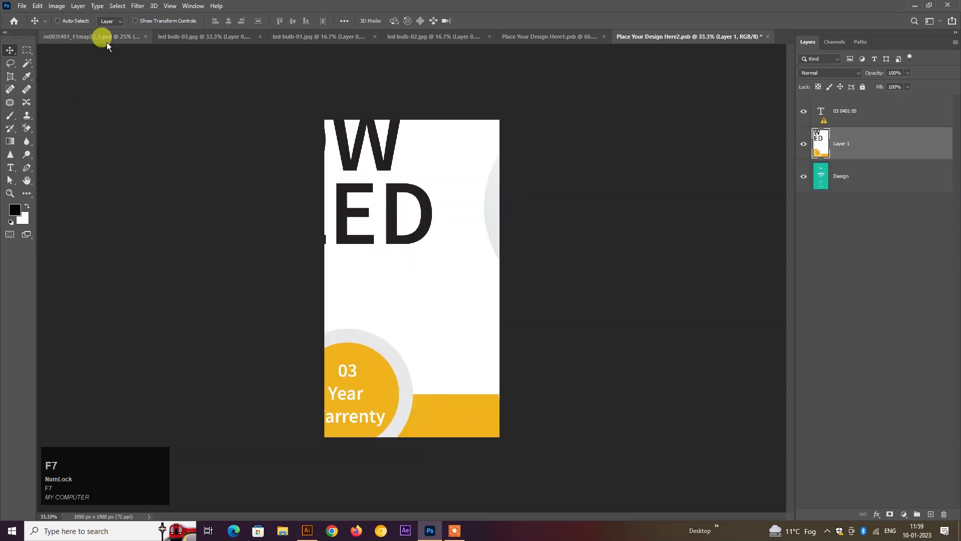
left_click(141, 24)
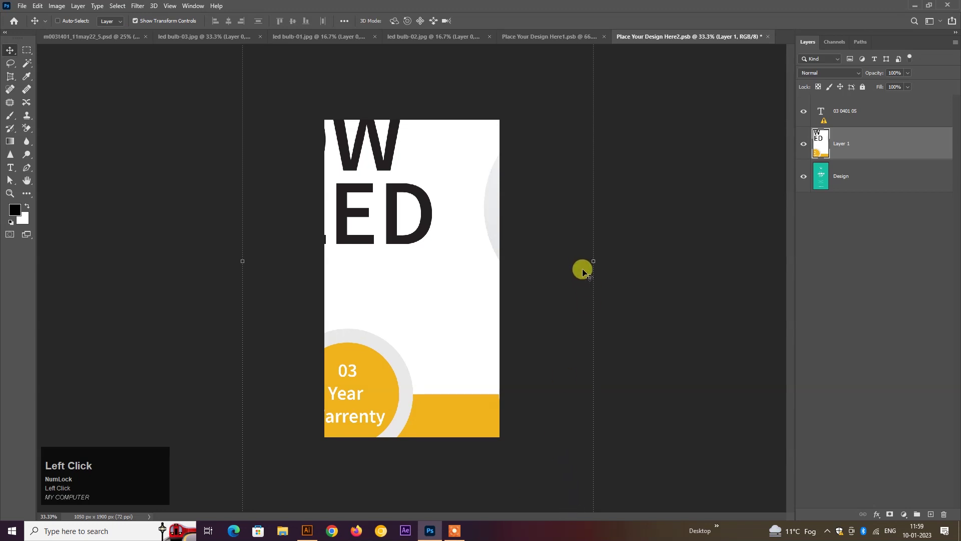
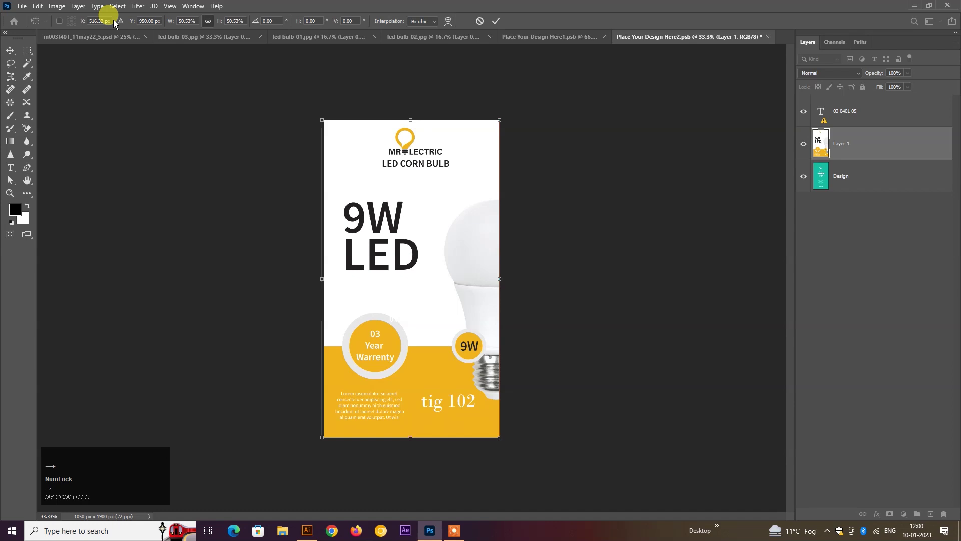
left_click(353, 203)
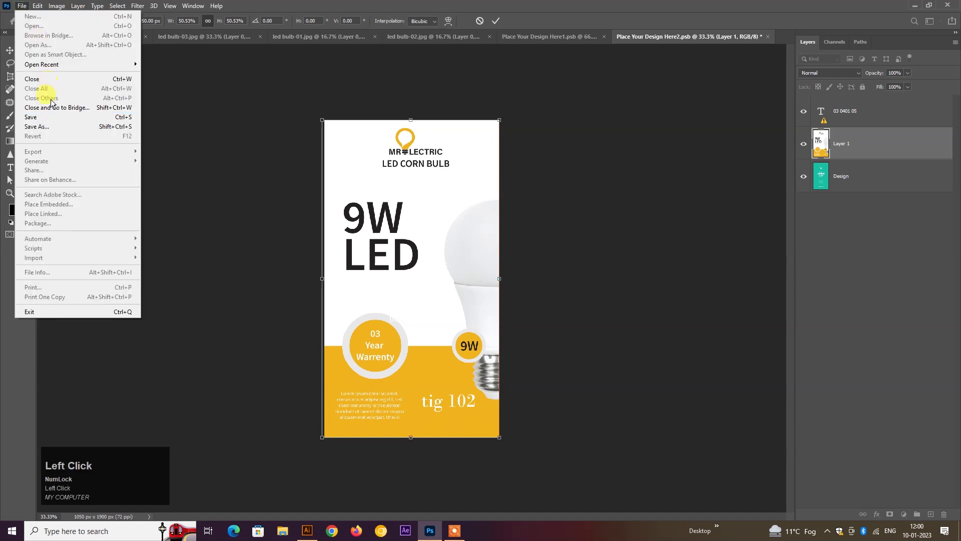
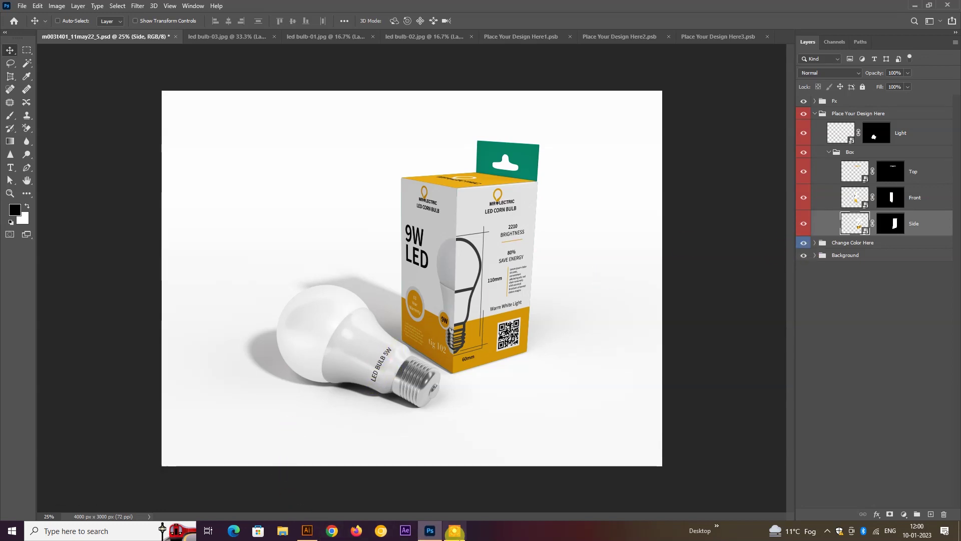
left_click(313, 531)
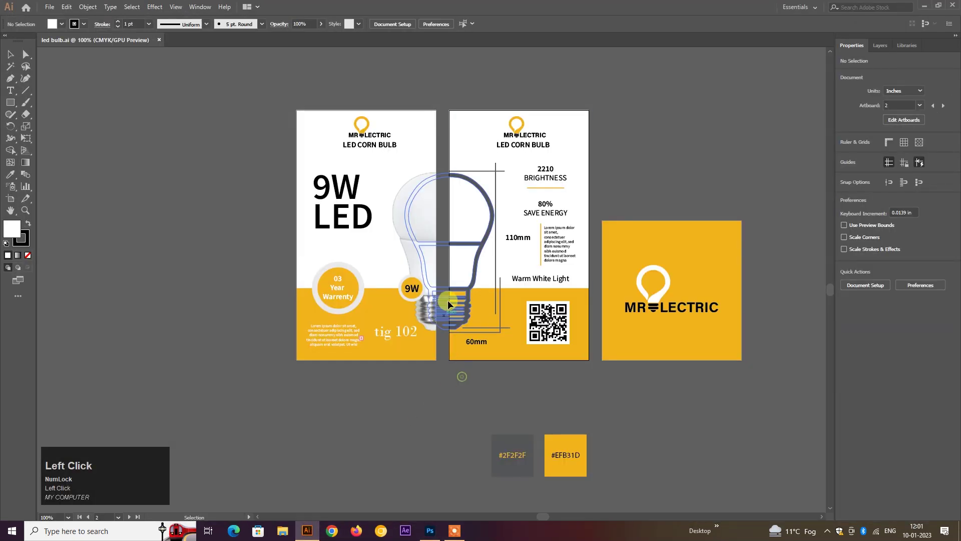
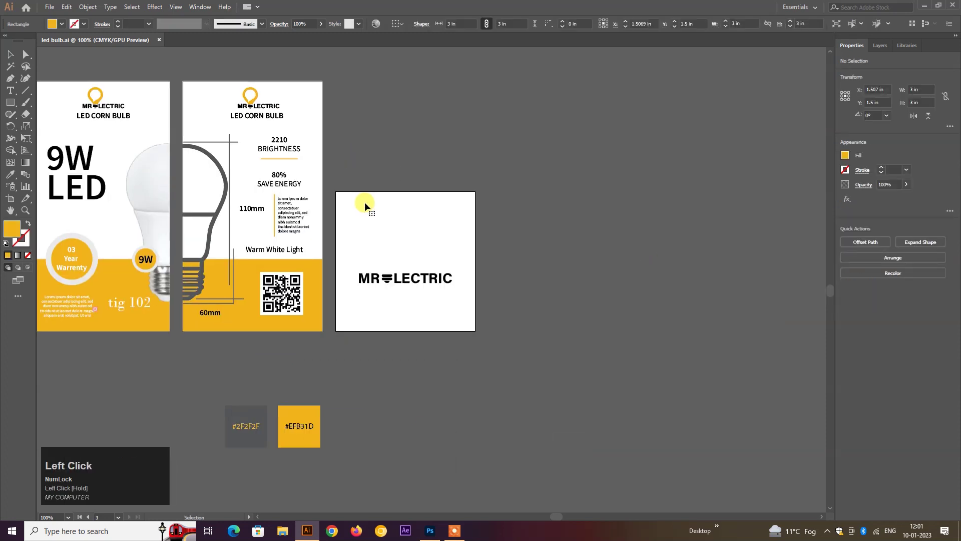
Recolour the MR ELECTRIC logo to a yellow bulb on white and export it as led bulb-03.jpg
left_click(388, 247)
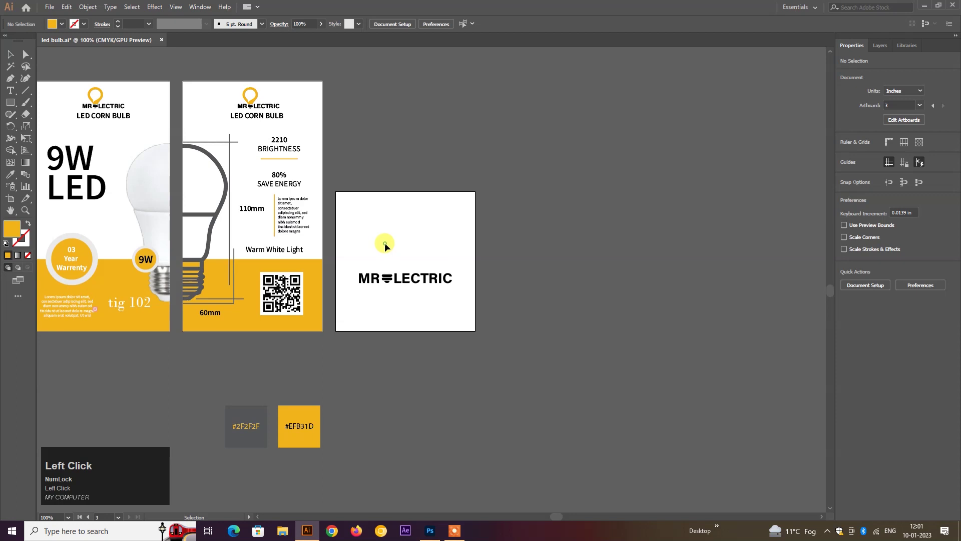
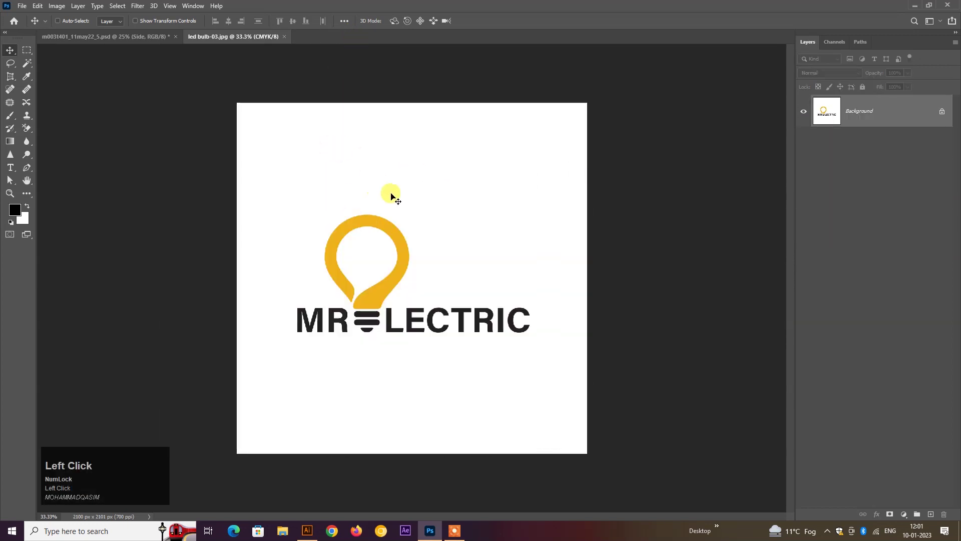
Return to the box mockup document to reach the bulb design placeholder
left_click(122, 44)
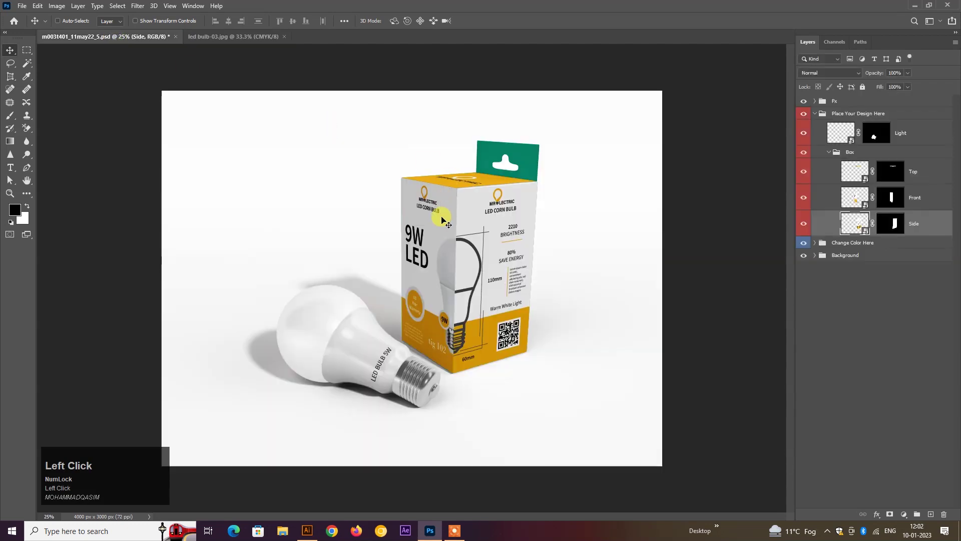
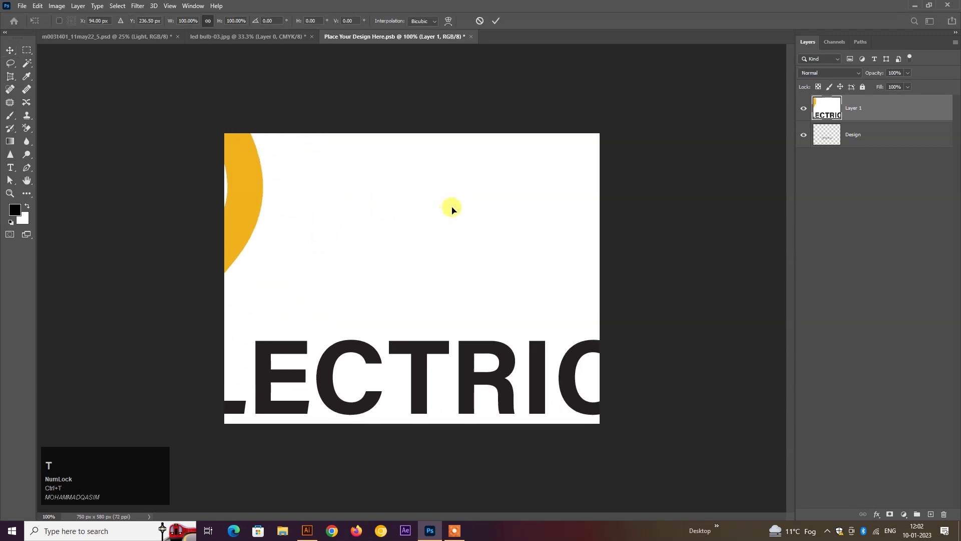
Scale the oversized MR ELECTRIC logo down and center it on the bulb's white canvas
left_click_drag(500, 206, 429, 224)
left_click_drag(430, 224, 490, 286)
left_click_drag(490, 286, 531, 259)
left_click_drag(531, 258, 440, 288)
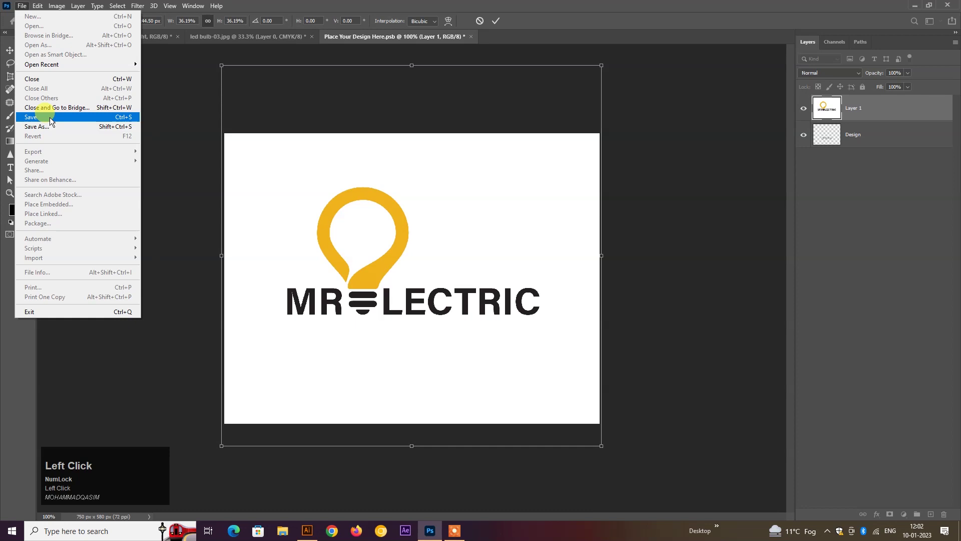
Save the resized logo into the bulb design and return to the box mockup
left_click(440, 289)
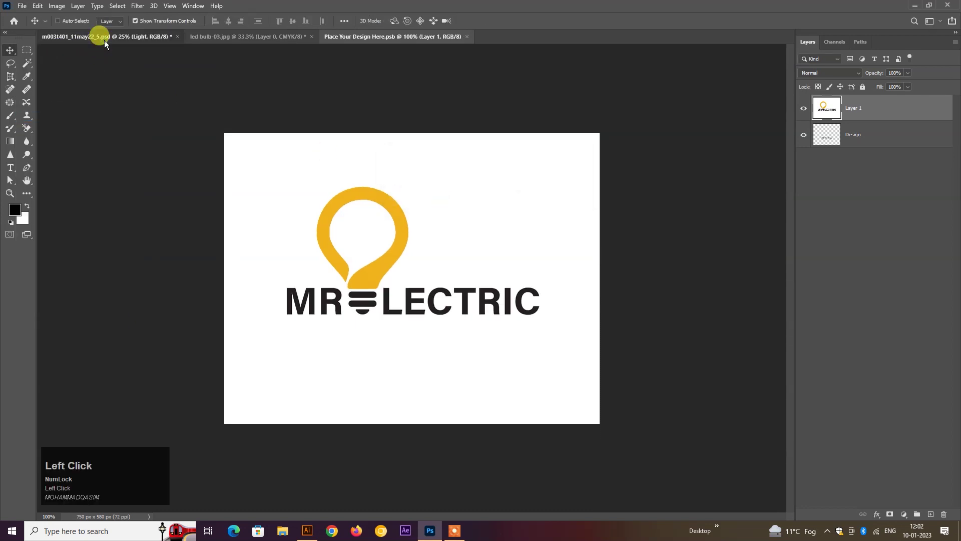
left_click(248, 333)
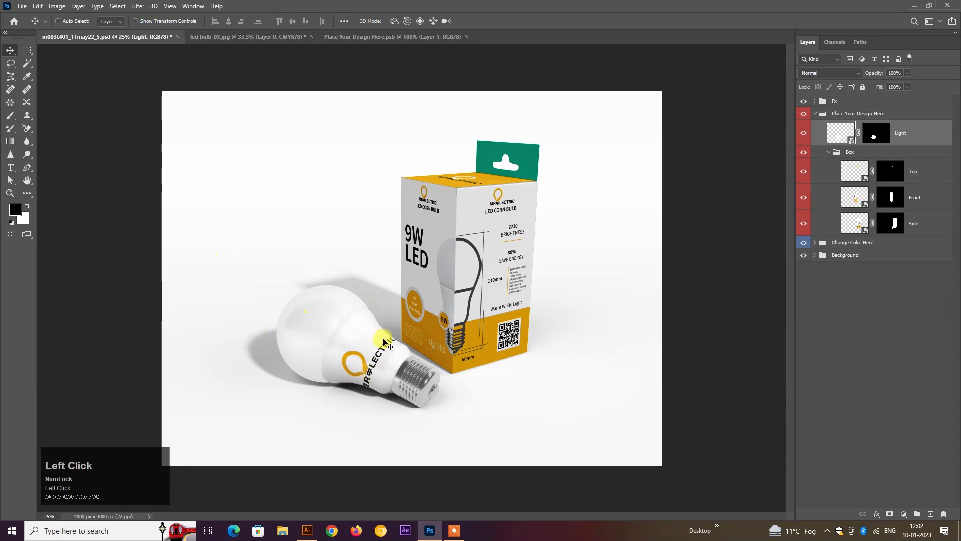